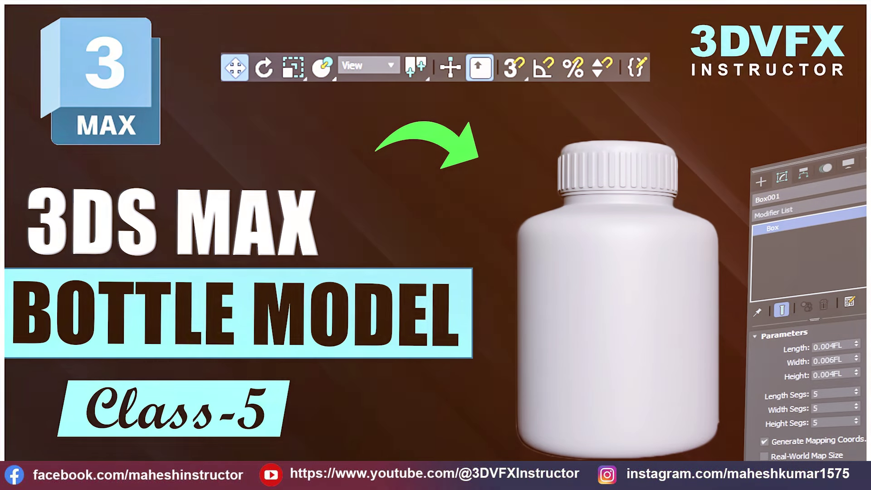
Step: Orbit around the finished hammer and toggle OpenSubdiv off and on to show the cage
{"action": "key", "text": "1"}
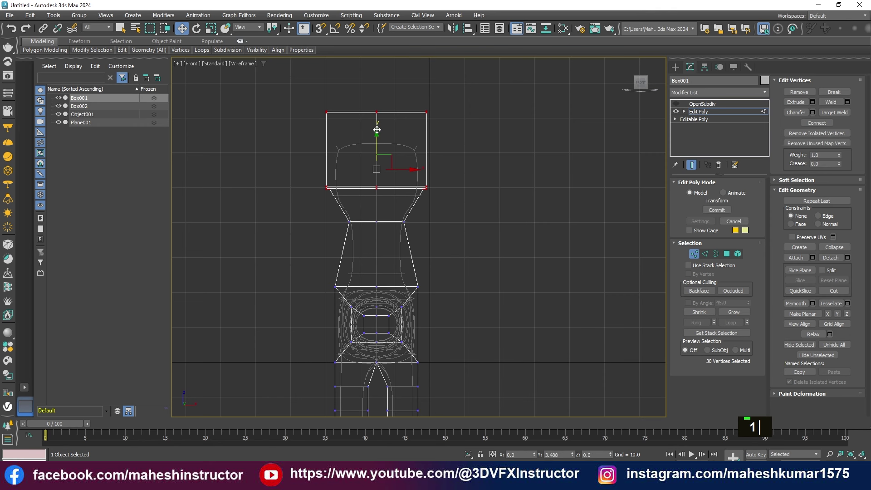
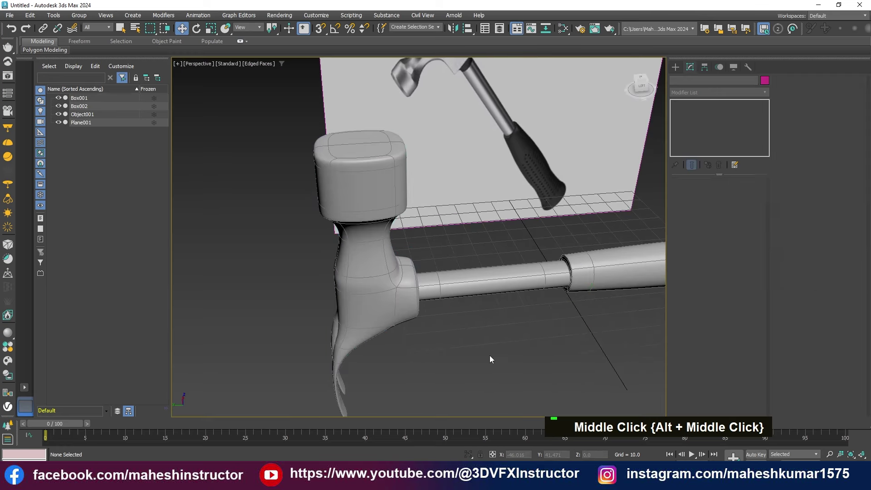
{"action": "middle_click", "coordinate": [457, 337]}
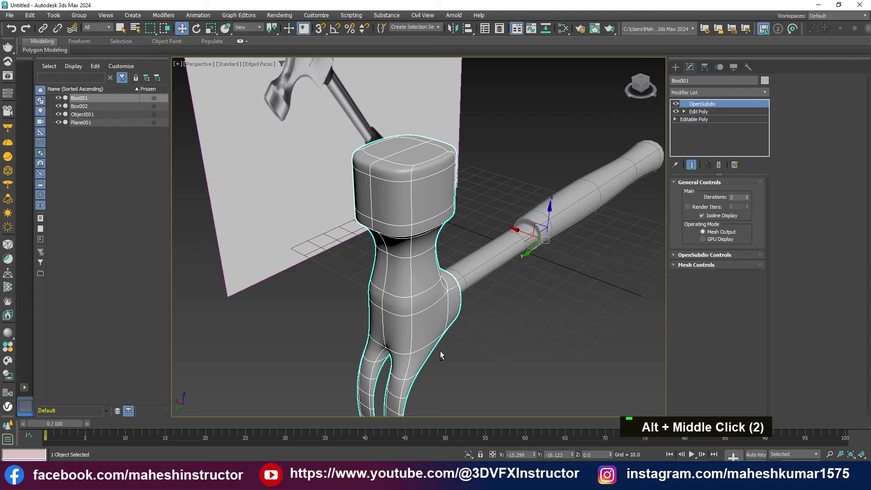
{"action": "middle_click", "coordinate": [470, 326]}
{"action": "middle_click", "coordinate": [467, 279]}
{"action": "scroll", "scroll_direction": "down", "scroll_amount": 3}
{"action": "middle_click", "coordinate": [532, 289]}
{"action": "key", "text": "F4"}
{"action": "middle_click", "coordinate": [458, 286]}
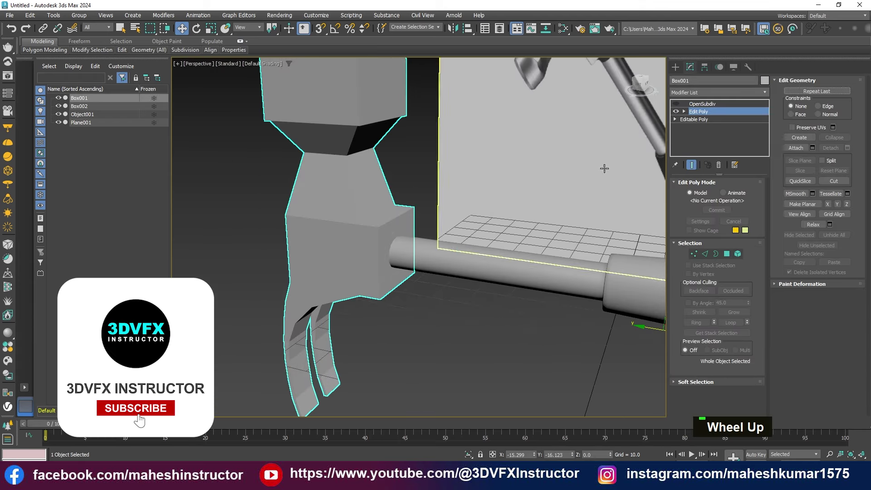
{"action": "middle_click", "coordinate": [413, 256]}
{"action": "key", "text": "F4"}
Step: Show edged faces on the smoothed handle and review the whole hammer before resetting
{"action": "key", "text": "alt+1"}
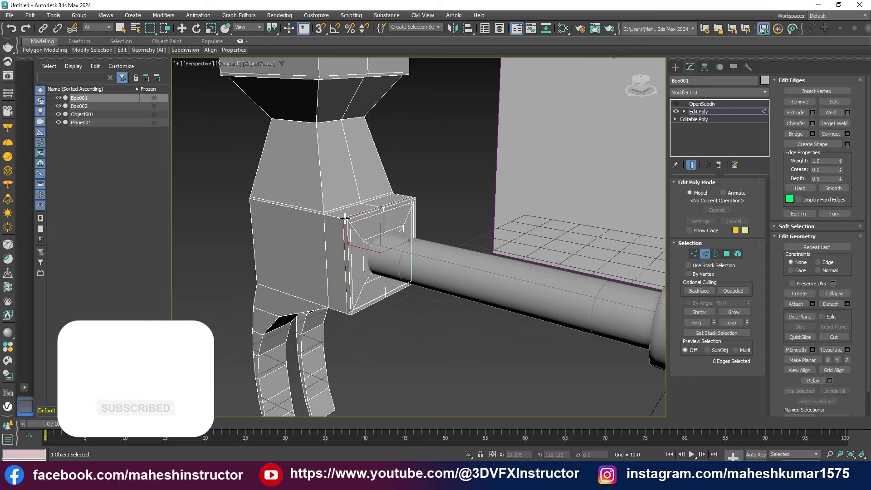
{"action": "scroll", "scroll_direction": "down", "scroll_amount": 3}
{"action": "scroll", "scroll_direction": "up", "scroll_amount": 3}
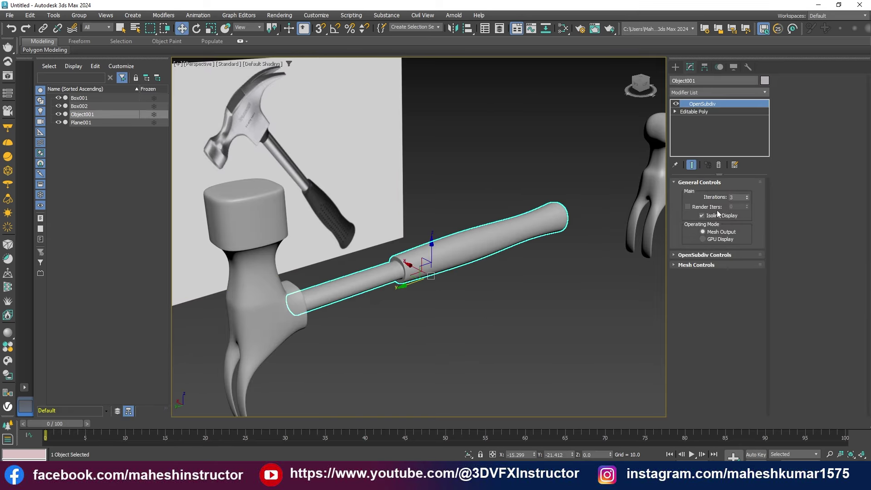
{"action": "middle_click", "coordinate": [454, 316]}
{"action": "middle_click", "coordinate": [344, 291]}
{"action": "type", "text": "r||"}
{"action": "middle_click", "coordinate": [429, 314]}
{"action": "double_click", "coordinate": [480, 289]}
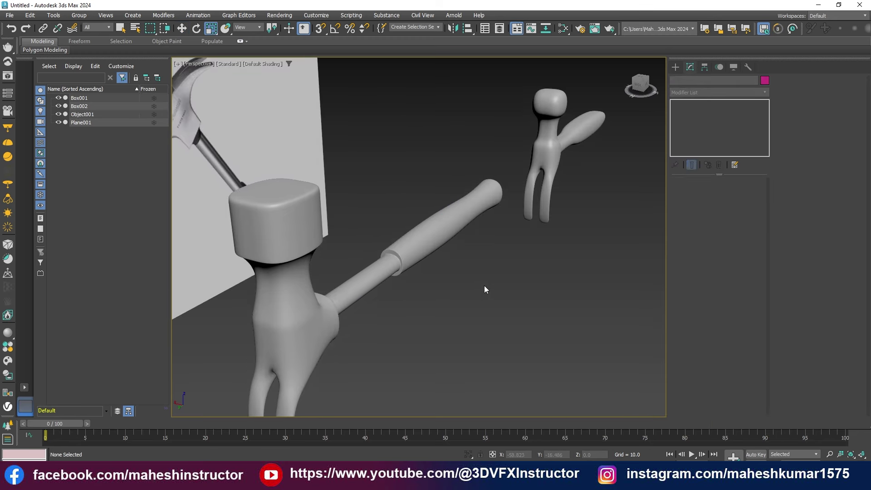
Step: Create a single-segment plane in the Left view and apply the hammer photo as its material
{"action": "key", "text": "alt+w"}
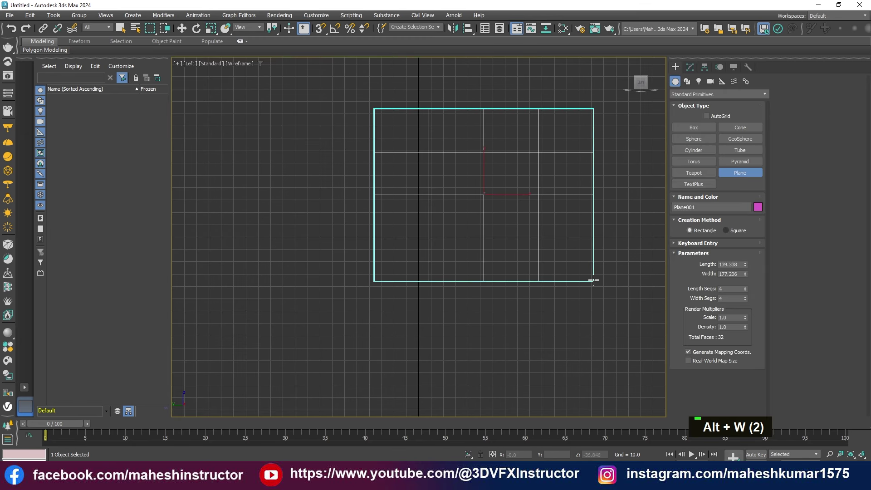
{"action": "type", "text": "w|"}
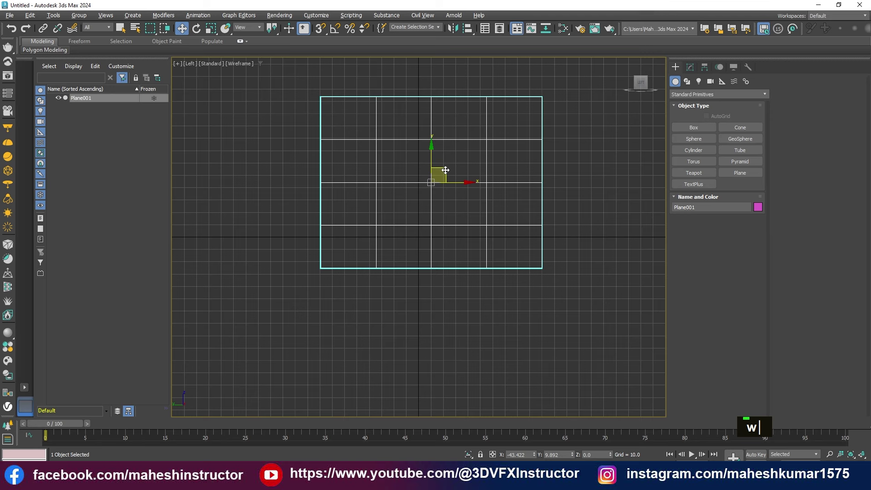
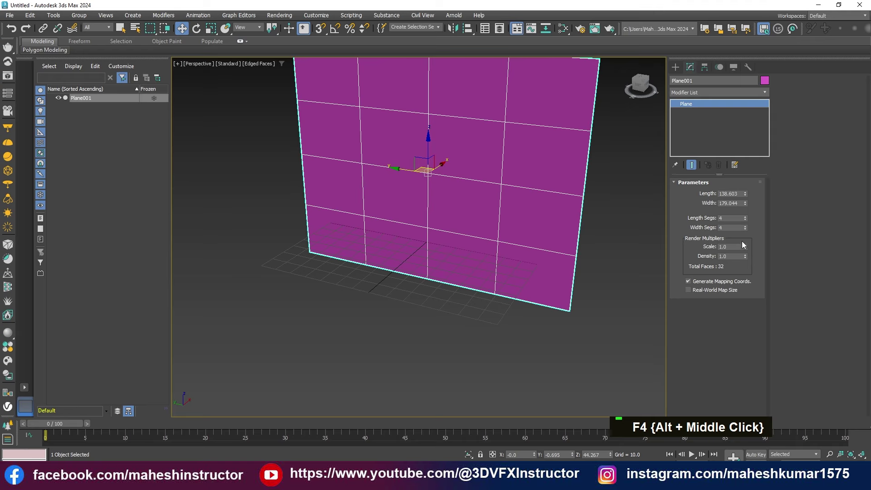
{"action": "scroll", "scroll_direction": "down", "scroll_amount": 3}
{"action": "middle_click", "coordinate": [461, 308]}
{"action": "middle_click", "coordinate": [438, 260]}
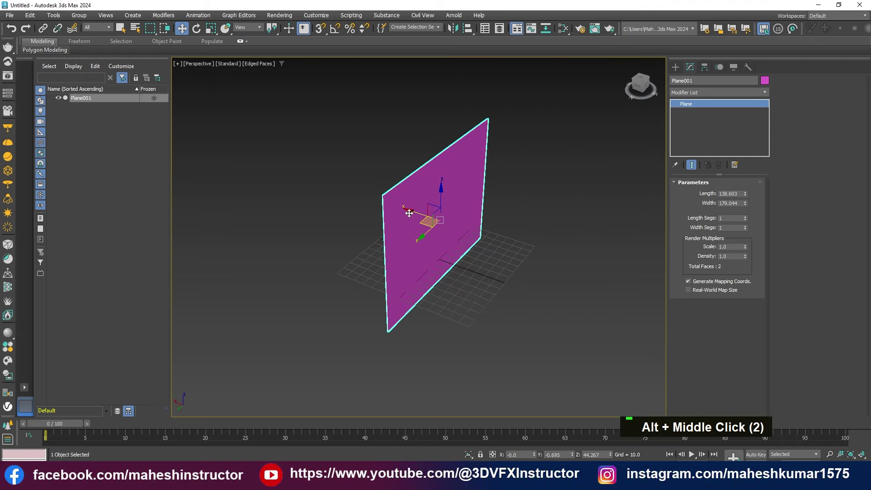
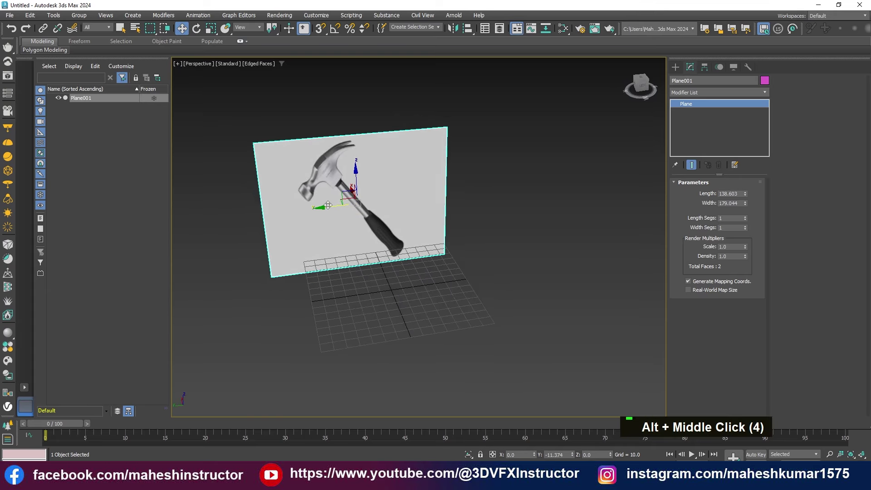
{"action": "middle_click", "coordinate": [428, 278]}
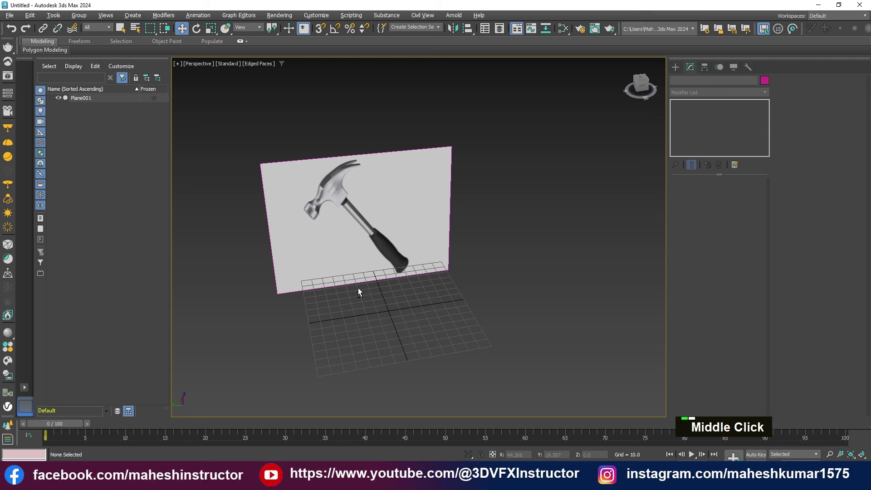
Step: Create a long box in front of the hammer reference and check it end-on
{"action": "scroll", "scroll_direction": "up", "scroll_amount": 3}
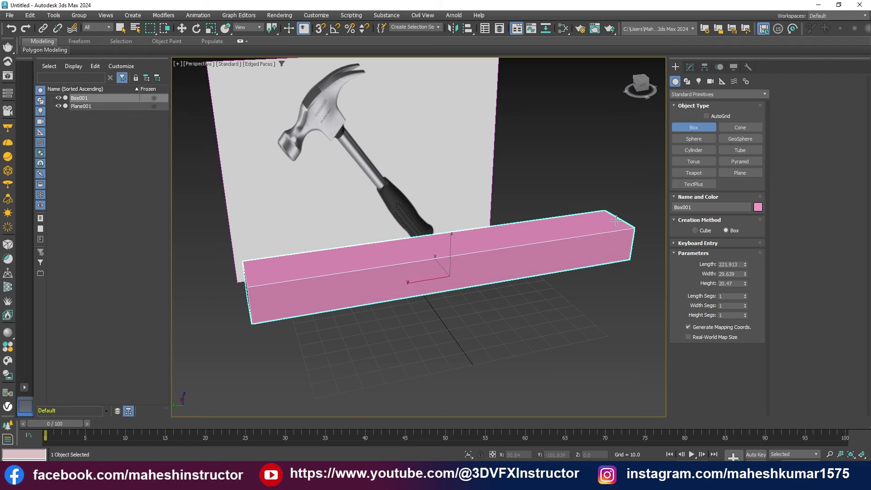
{"action": "middle_click", "coordinate": [469, 310]}
{"action": "key", "text": "w"}
{"action": "middle_click", "coordinate": [444, 336]}
{"action": "key", "text": "r"}
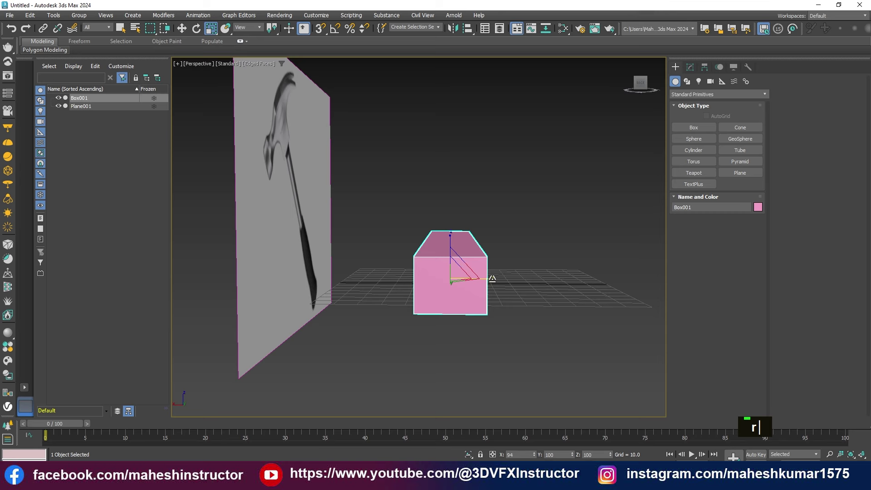
{"action": "middle_click", "coordinate": [507, 299]}
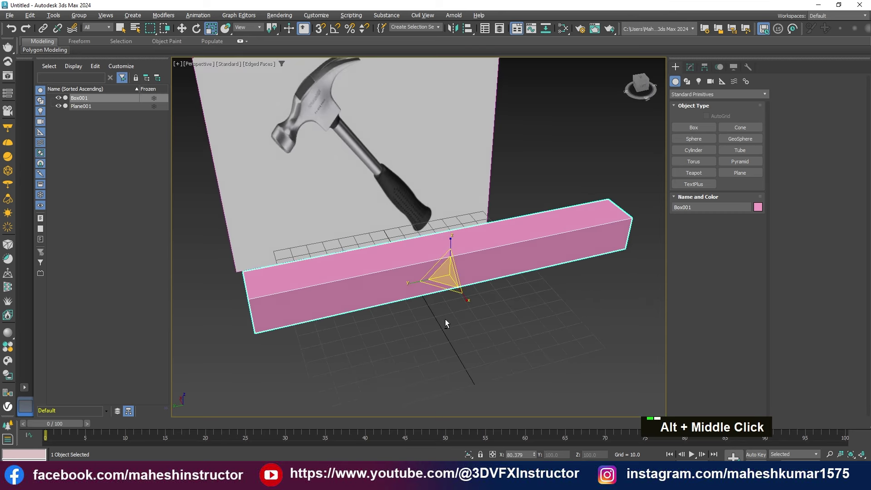
{"action": "key", "text": "w"}
Step: Convert the box to an editable poly and freeze the reference plane
{"action": "right_click", "coordinate": [505, 257]}
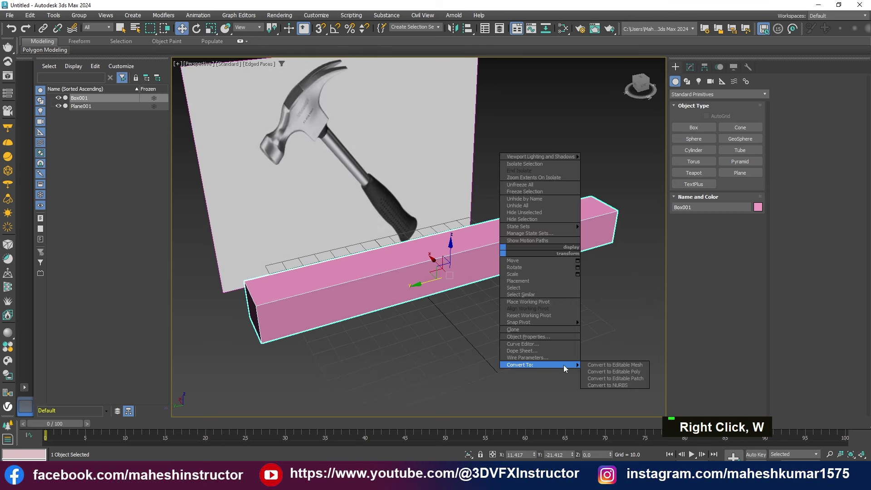
{"action": "middle_click", "coordinate": [455, 318]}
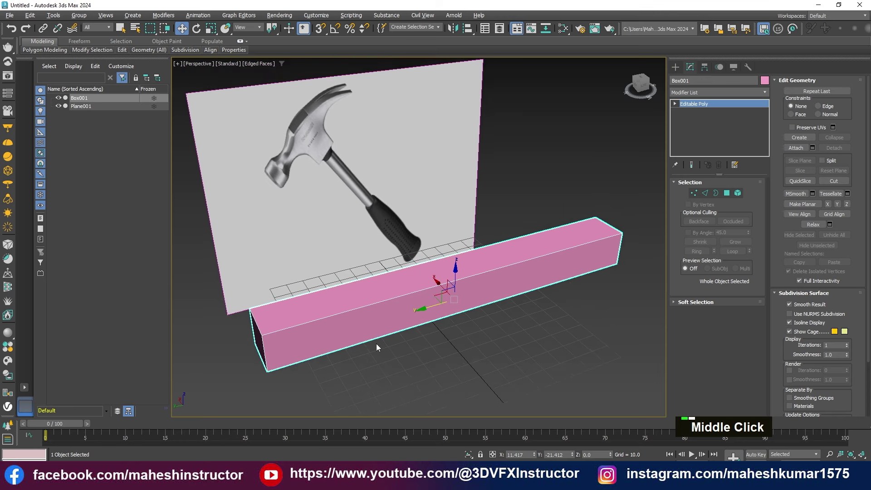
{"action": "middle_click", "coordinate": [401, 345]}
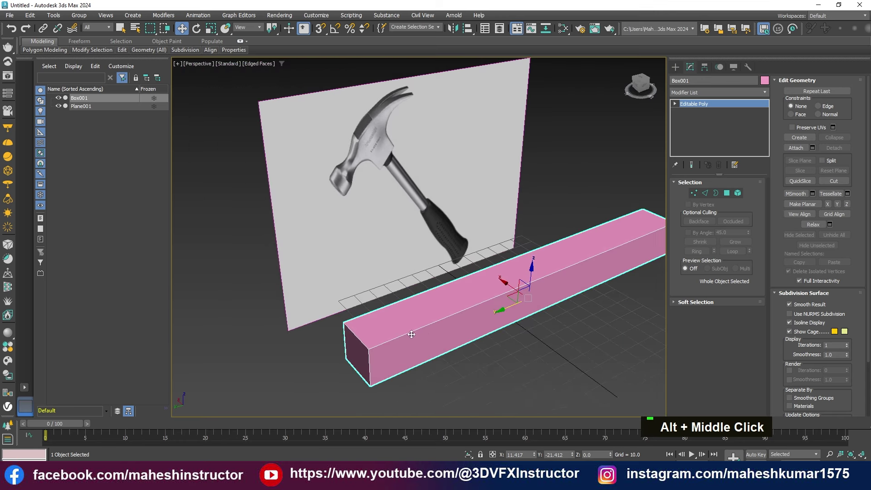
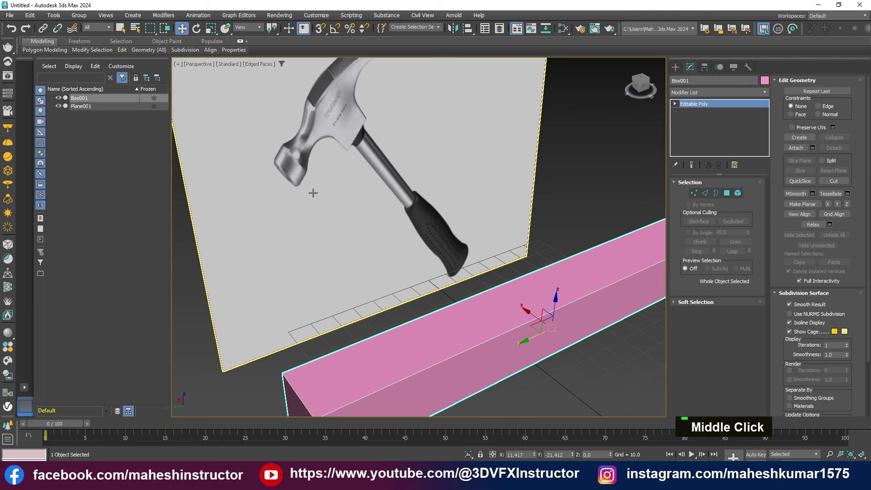
{"action": "scroll", "scroll_direction": "down", "scroll_amount": 3}
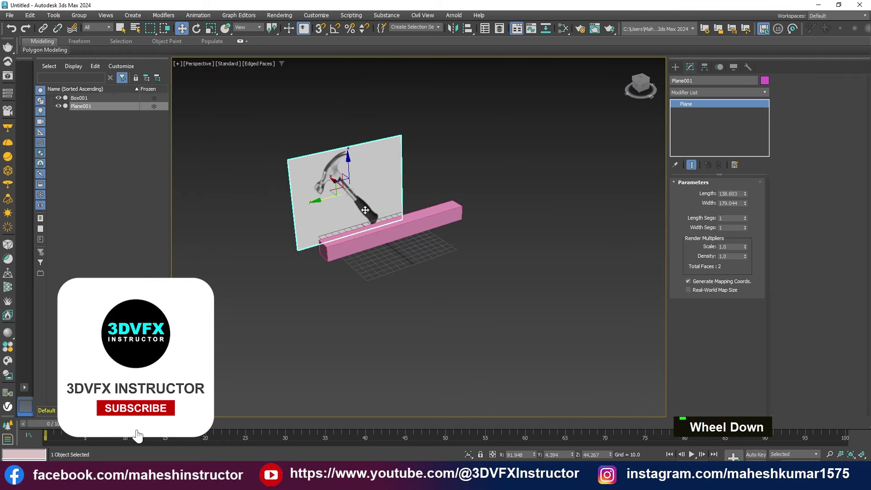
{"action": "scroll", "scroll_direction": "up", "scroll_amount": 3}
{"action": "middle_click", "coordinate": [339, 250]}
{"action": "scroll", "scroll_direction": "up", "scroll_amount": 3}
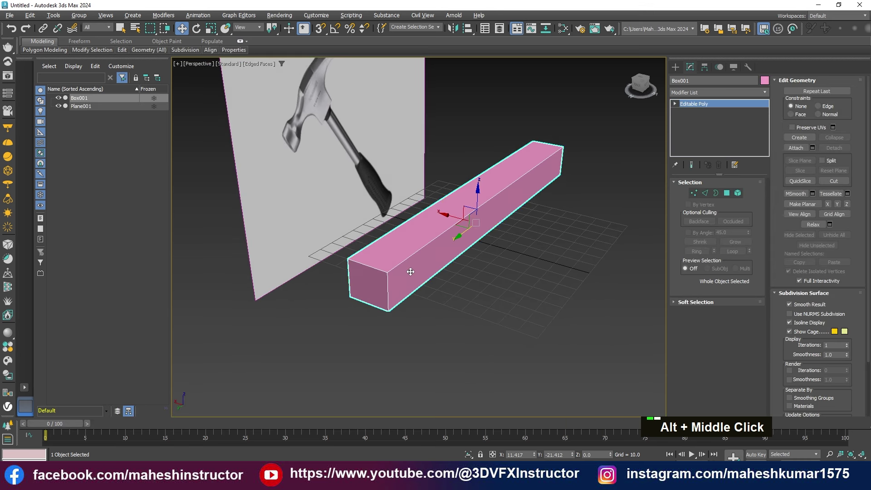
Step: Make the box grey, switch to Edge level and ring-select its four lengthwise edges
{"action": "scroll", "scroll_direction": "up", "scroll_amount": 3}
{"action": "key", "text": "2"}
{"action": "type", "text": "2||"}
{"action": "middle_click", "coordinate": [414, 286]}
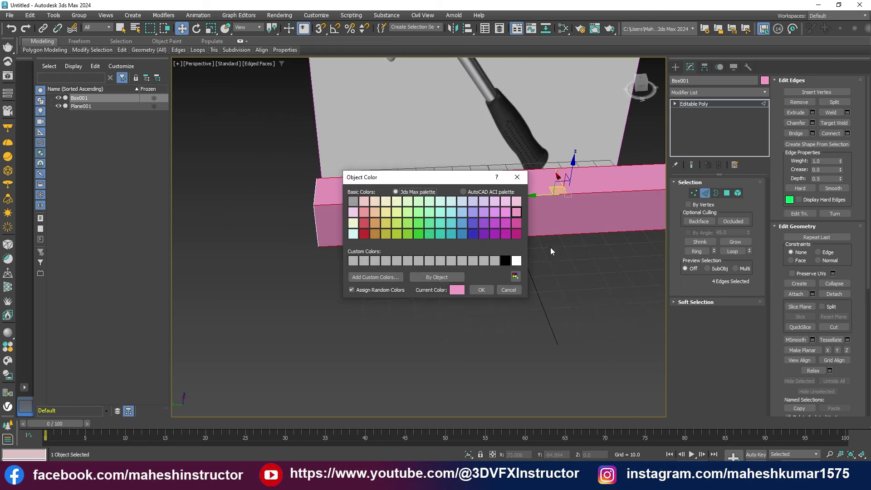
{"action": "middle_click", "coordinate": [457, 269]}
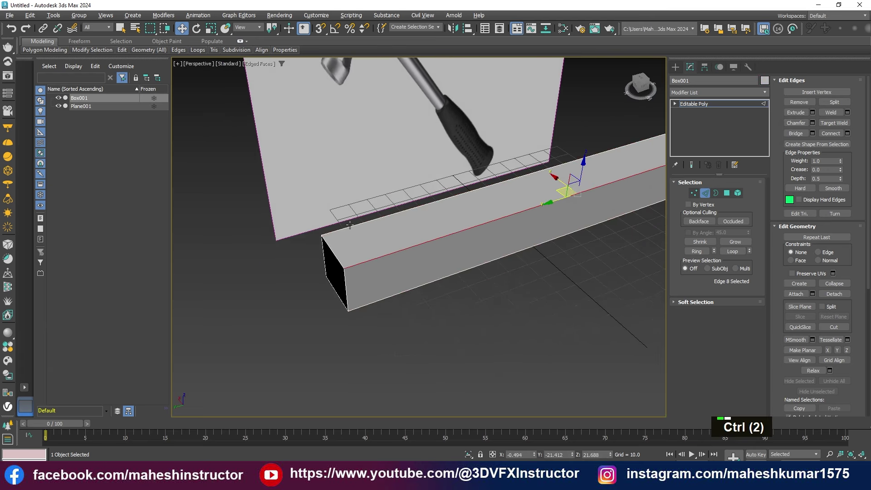
{"action": "left_click", "coordinate": [355, 224]}
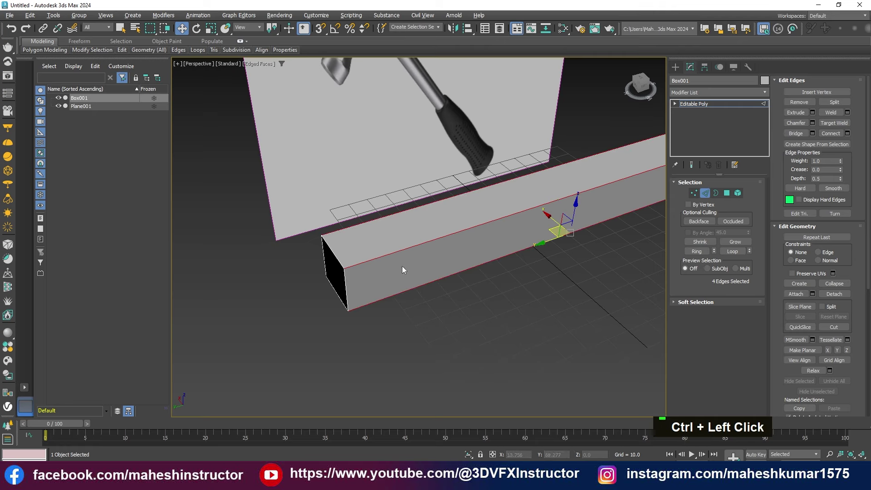
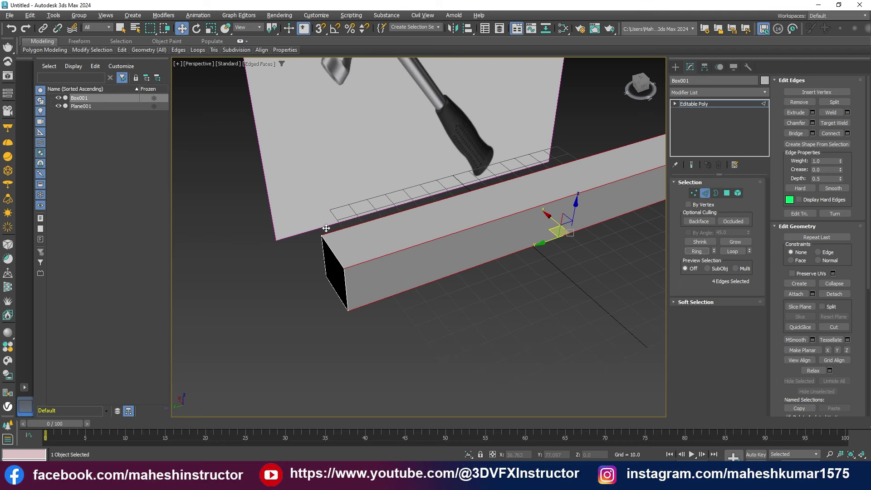
{"action": "middle_click", "coordinate": [415, 280]}
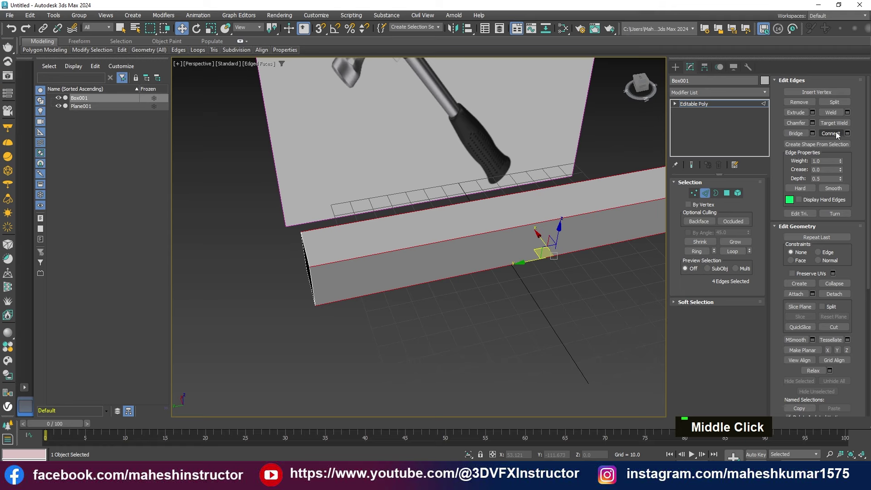
Step: Connect the edge ring with 1 segment, Pinch 0, Slide 81 to add a loop near one end
{"action": "key", "text": "ctrl+z"}
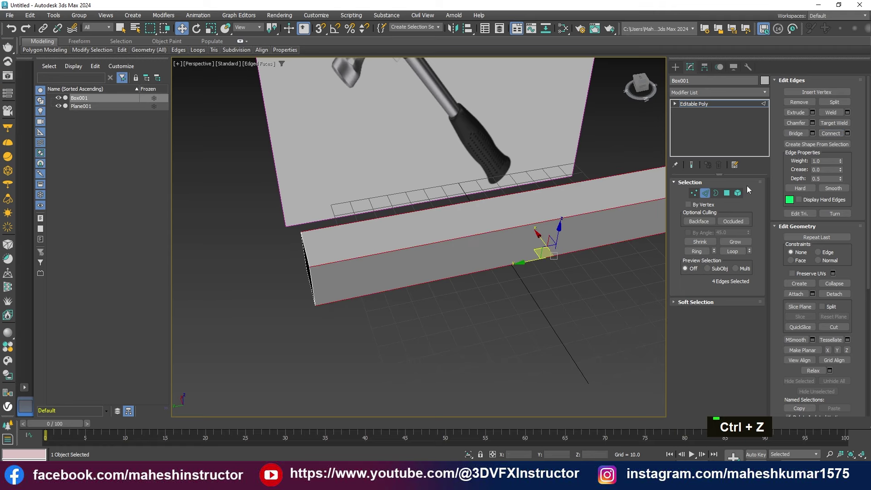
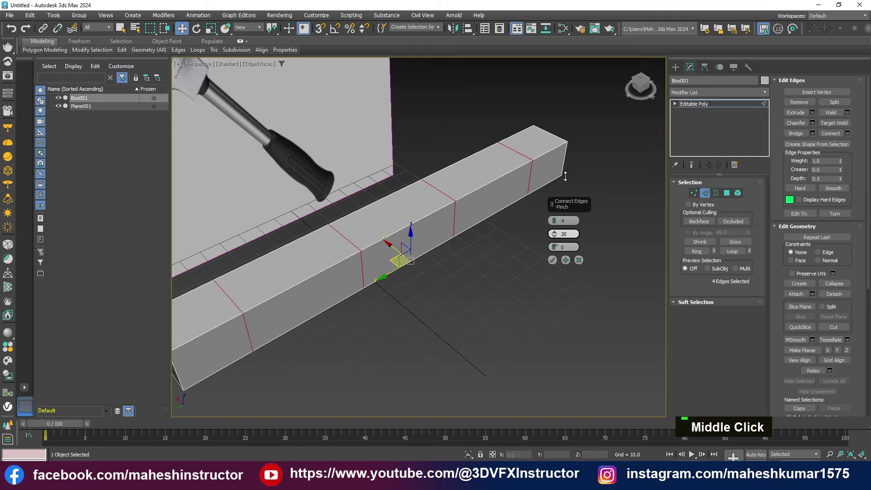
{"action": "key", "text": "ctrl+z"}
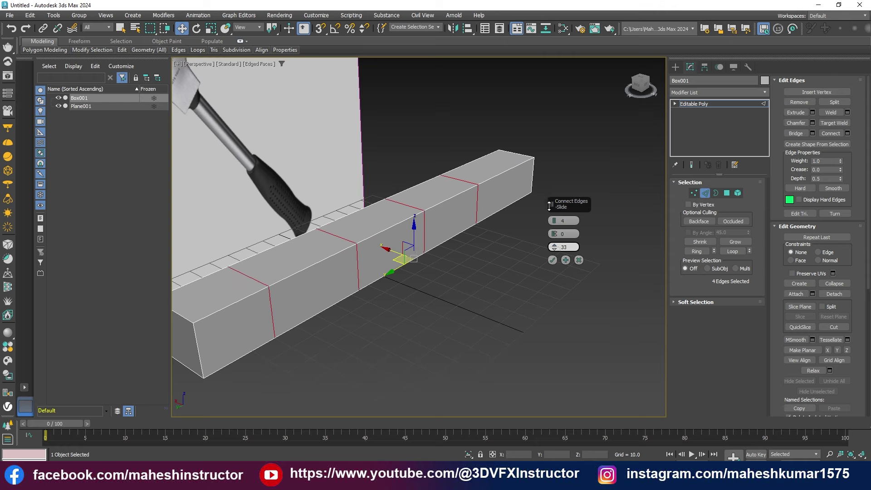
{"action": "key", "text": "ctrl+z"}
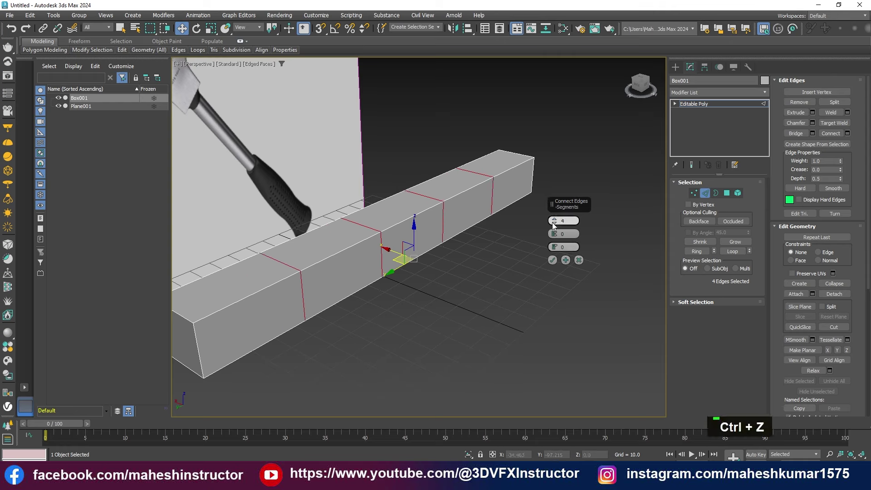
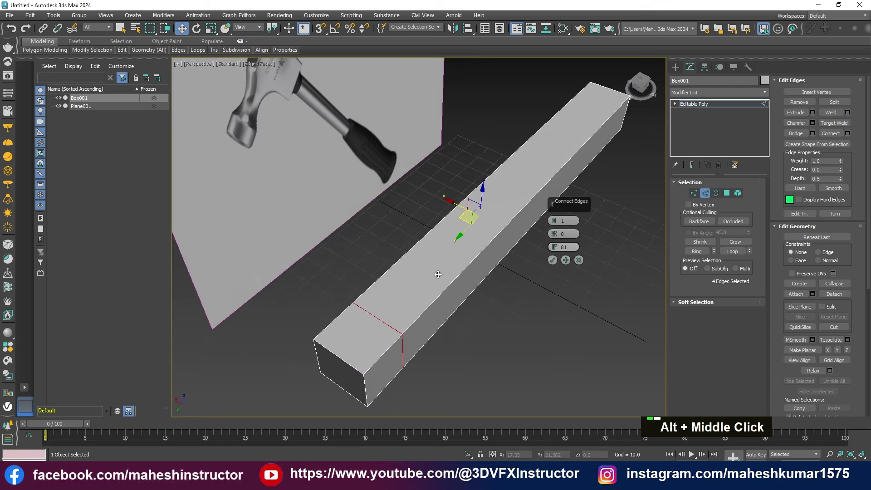
{"action": "middle_click", "coordinate": [505, 298]}
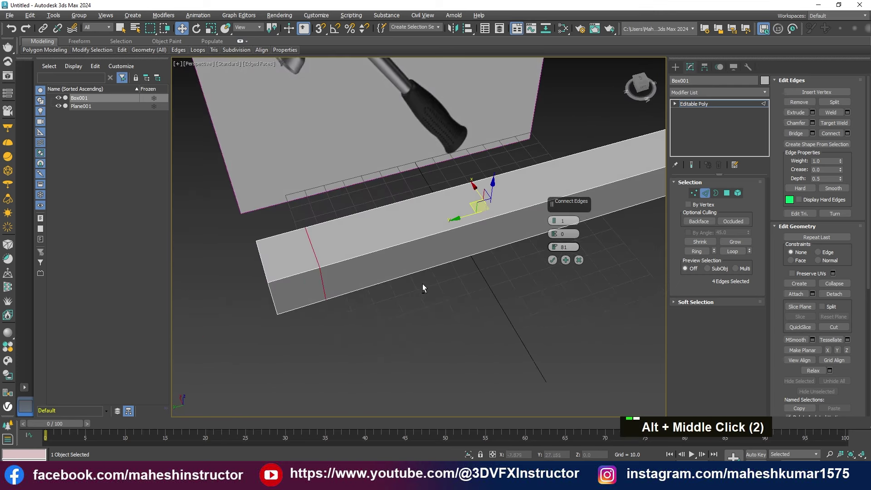
{"action": "middle_click", "coordinate": [416, 278]}
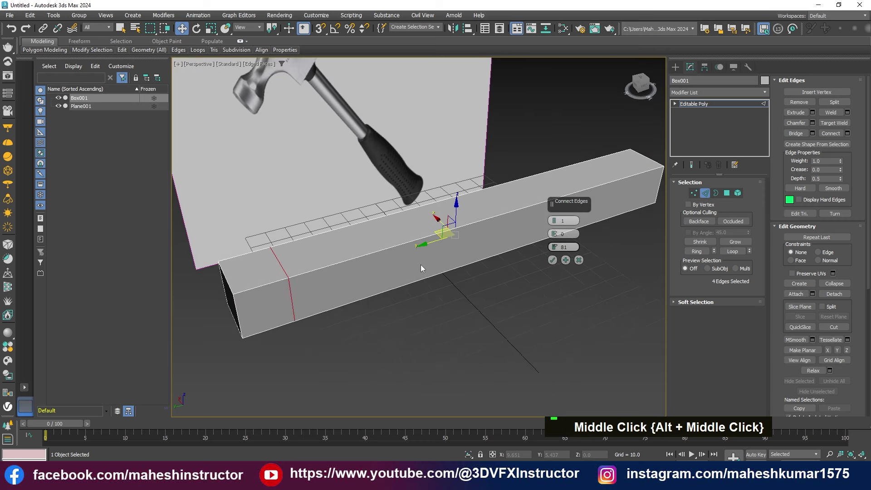
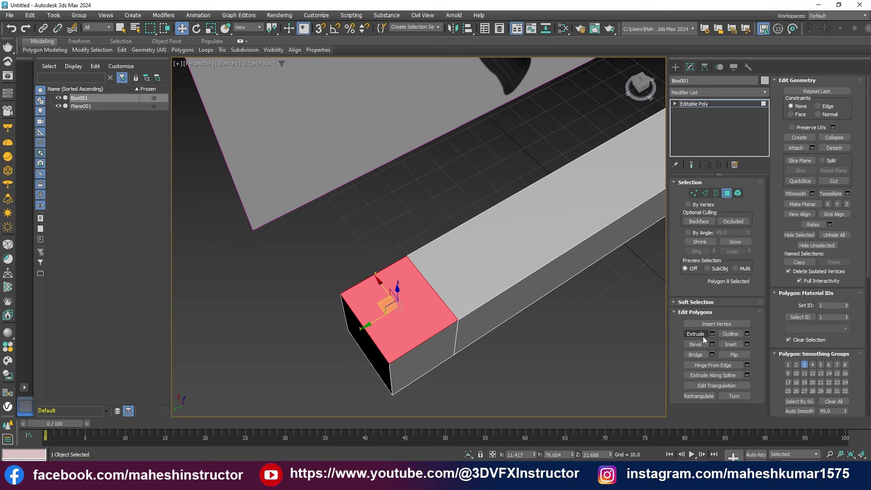
Step: Bevel the end polygon with Height 0 and Outline about -5.1 to inset a smaller square
{"action": "middle_click", "coordinate": [515, 342]}
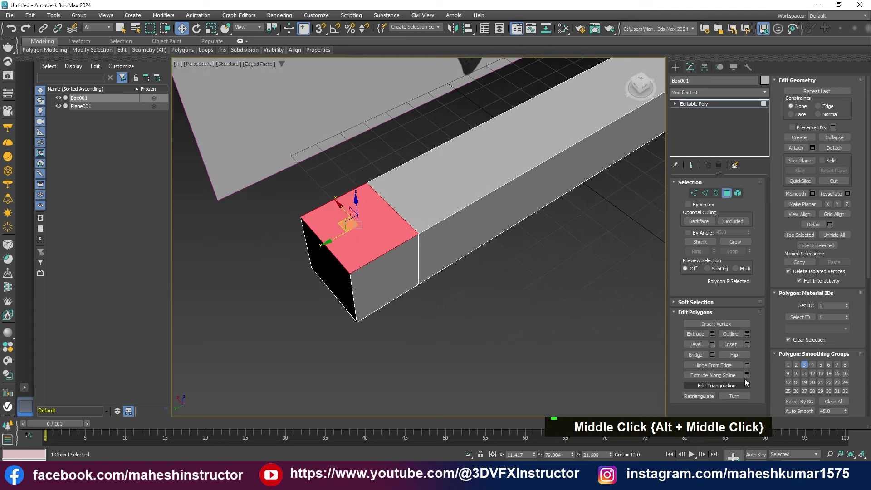
{"action": "middle_click", "coordinate": [446, 247]}
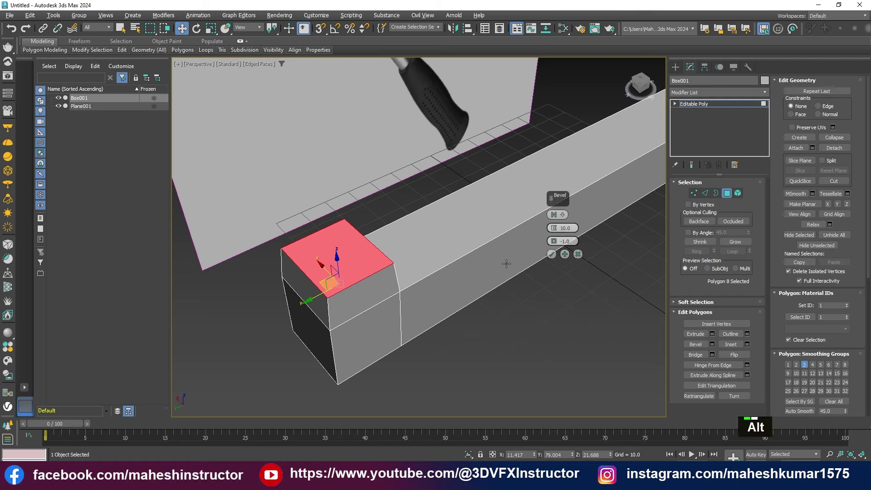
{"action": "middle_click", "coordinate": [509, 258]}
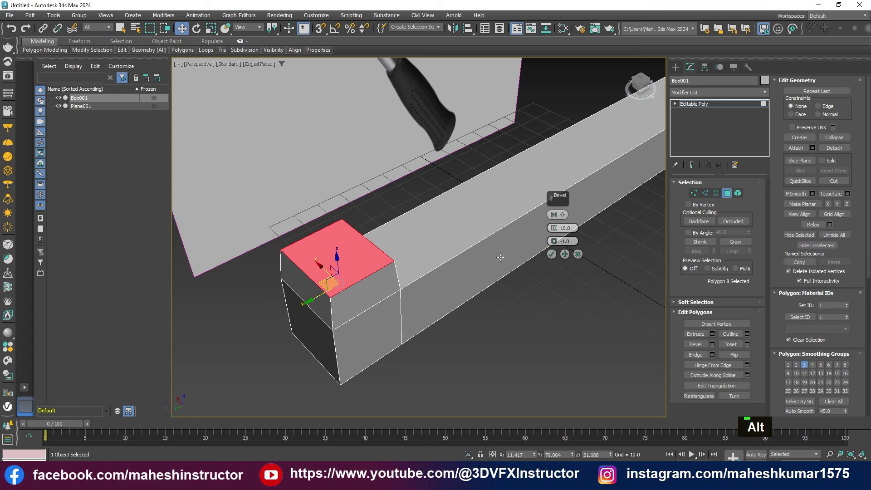
{"action": "middle_click", "coordinate": [508, 246]}
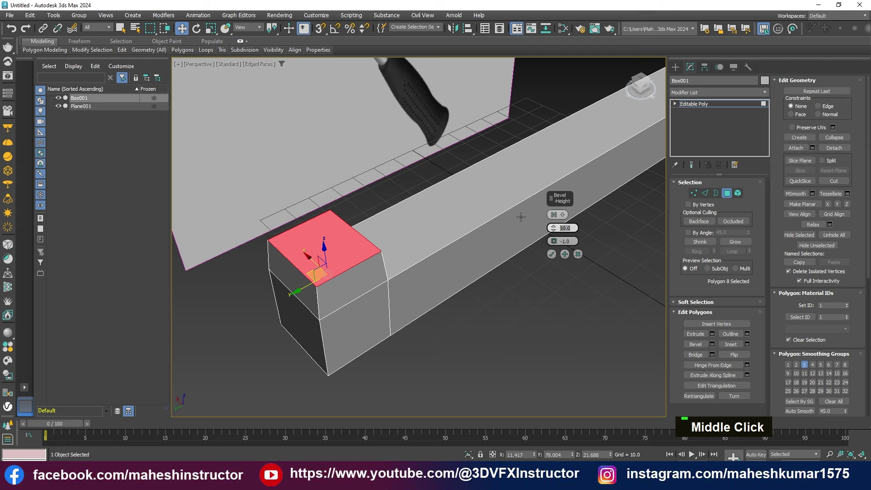
{"action": "type", "text": "0"}
{"action": "key", "text": "Return"}
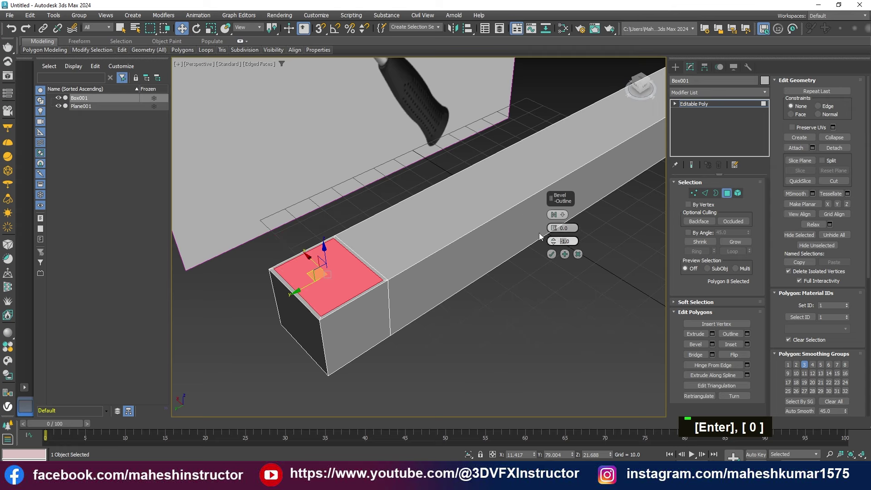
{"action": "key", "text": "0"}
{"action": "key", "text": "Return"}
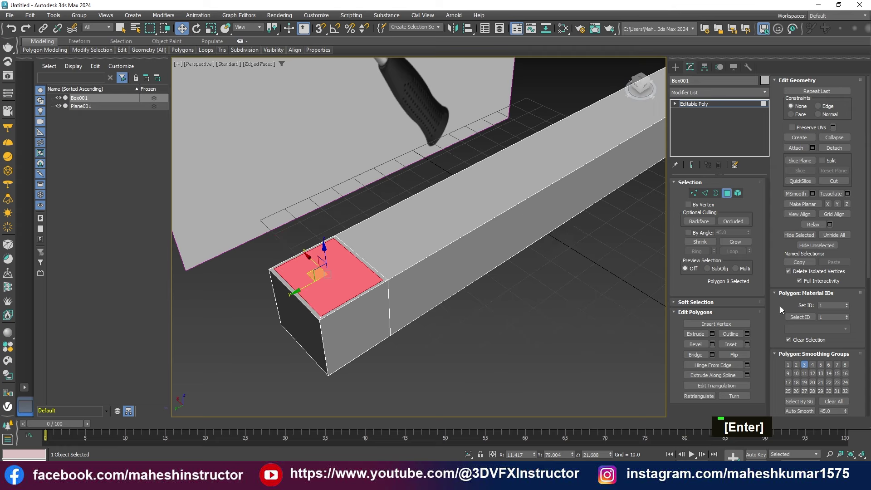
{"action": "key", "text": "ctrl+z"}
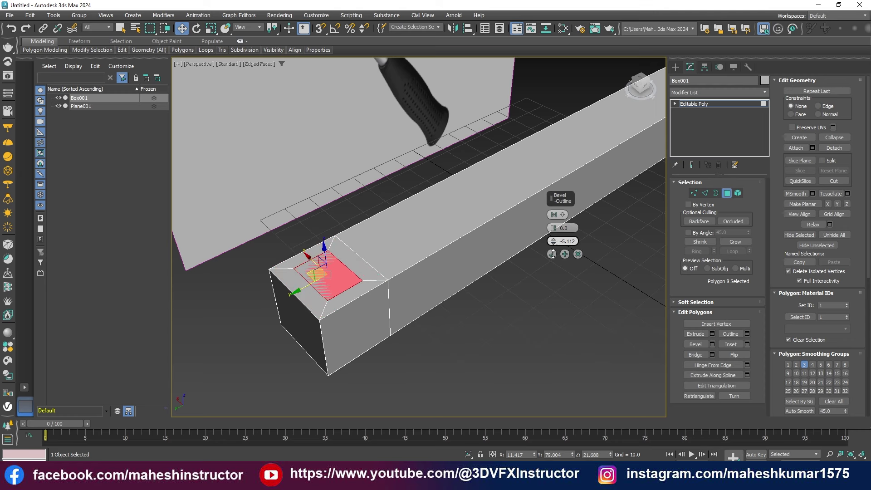
{"action": "middle_click", "coordinate": [409, 368]}
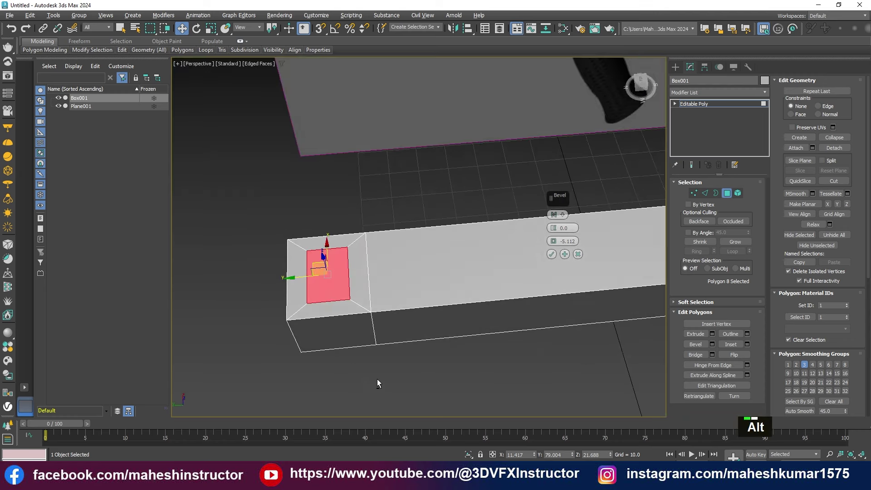
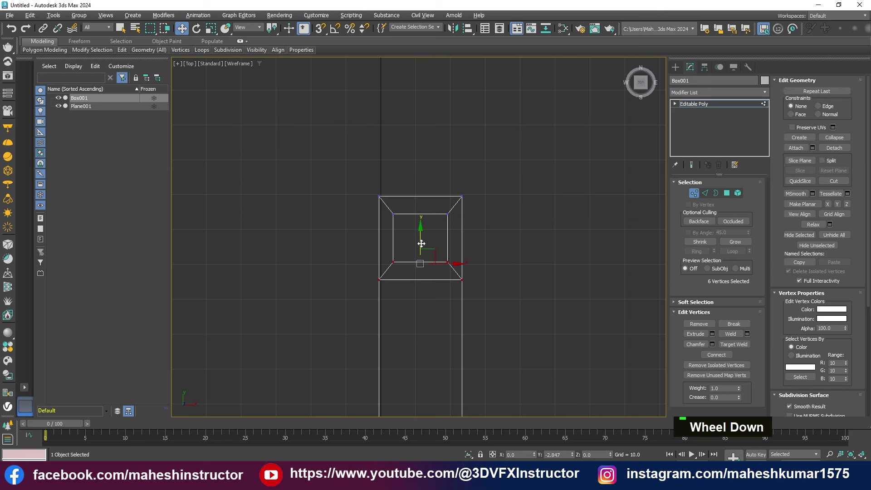
Step: Bevel the inset square outward into a narrow neck, then a wider extruded head block
{"action": "key", "text": "alt+w"}
{"action": "key", "text": "w"}
{"action": "middle_click", "coordinate": [411, 314]}
{"action": "middle_click", "coordinate": [397, 307]}
{"action": "key", "text": "4"}
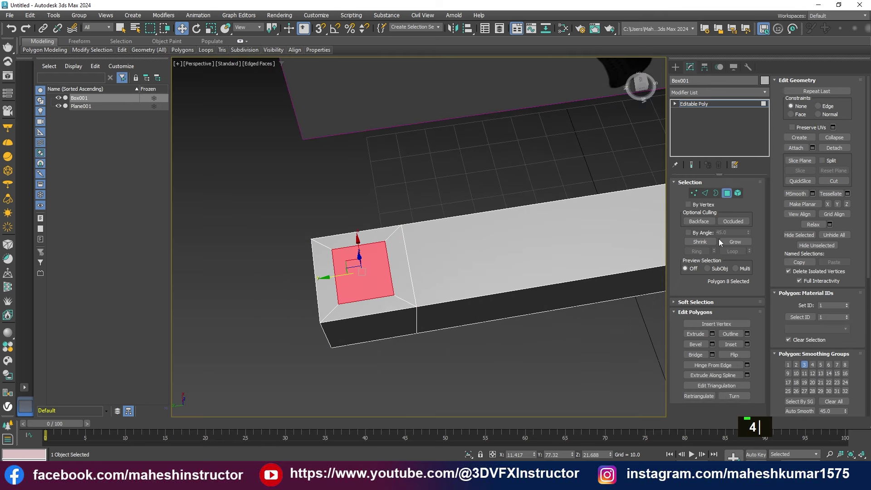
{"action": "key", "text": "4"}
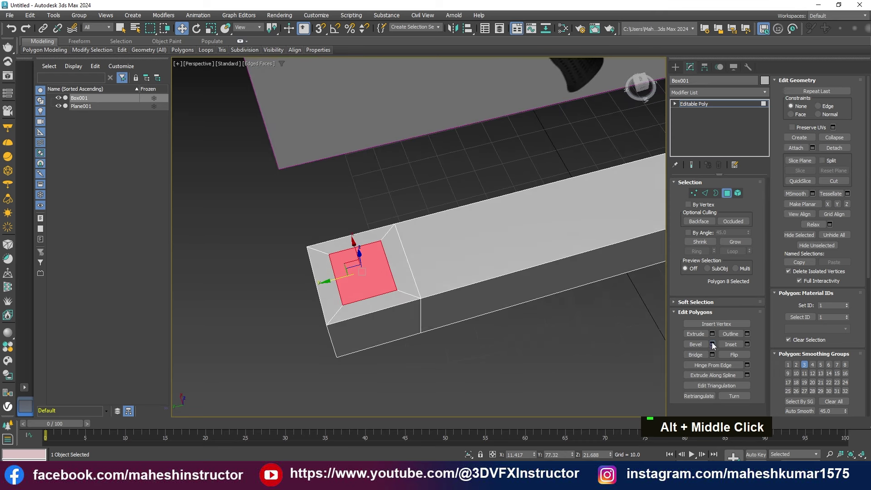
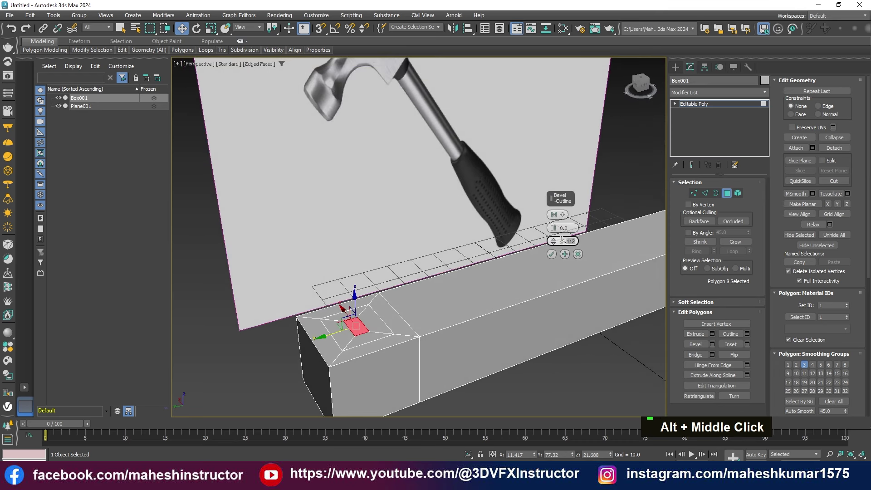
{"action": "key", "text": "0"}
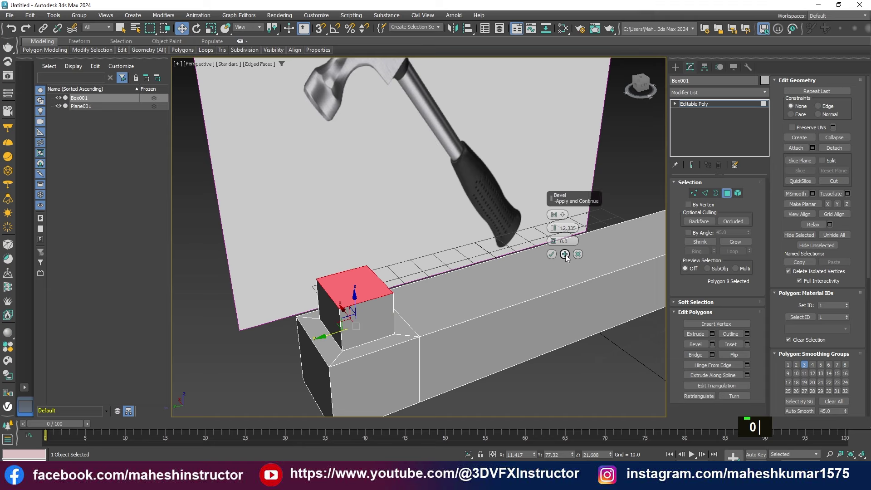
{"action": "key", "text": "0"}
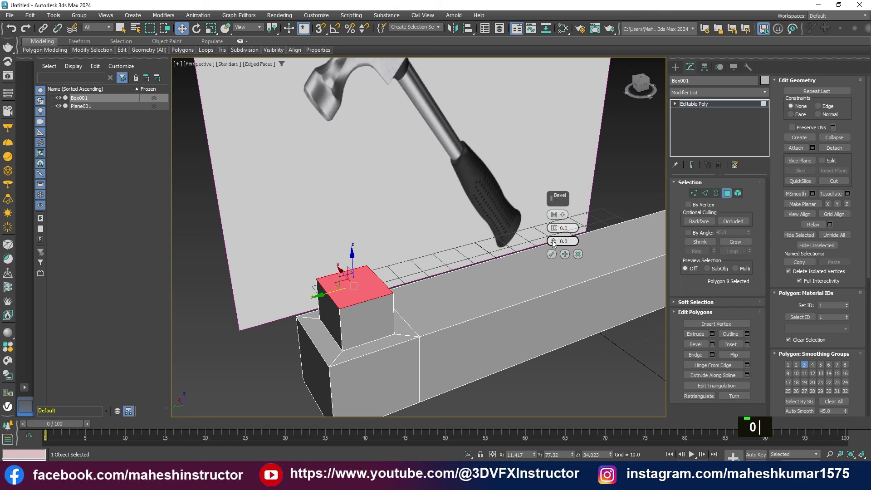
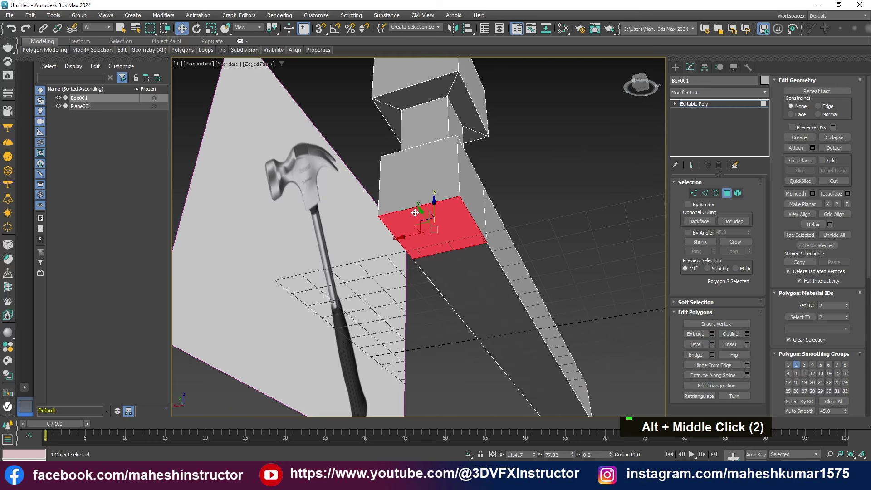
Step: At Edge level select the lengthwise ring and preview a Connect through head, neck and box
{"action": "key", "text": "2"}
{"action": "key", "text": "2"}
{"action": "middle_click", "coordinate": [438, 223]}
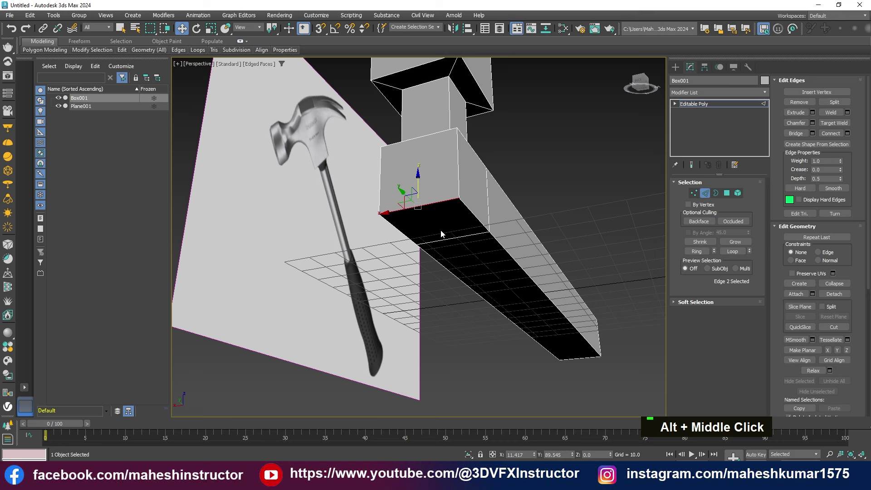
{"action": "key", "text": "alt+1"}
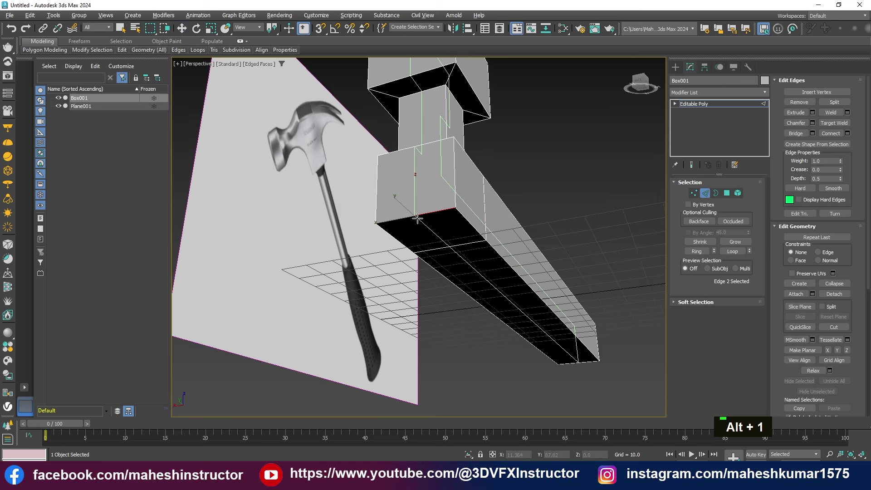
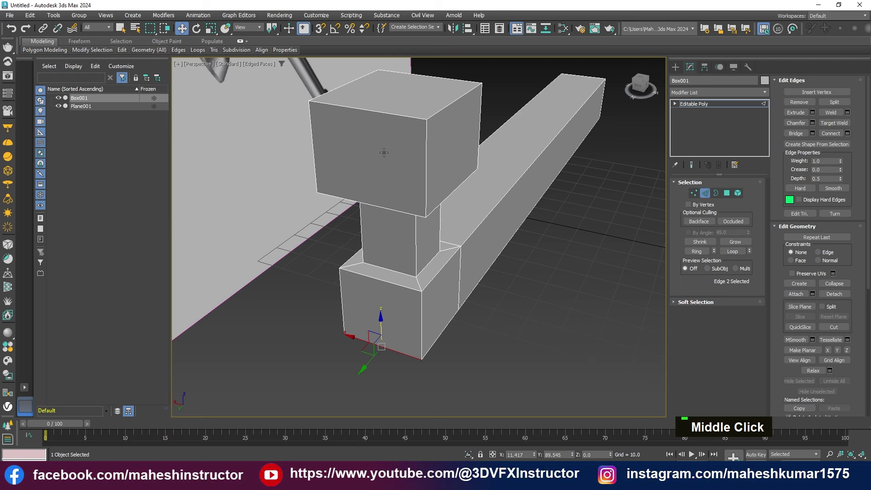
{"action": "type", "text": "22|"}
{"action": "type", "text": "|"}
{"action": "key", "text": "BackSpace"}
{"action": "type", "text": "|"}
Step: Set the connect to 1 segment with Slide 0, commit it, and return to Polygon level
{"action": "middle_click", "coordinate": [440, 230]}
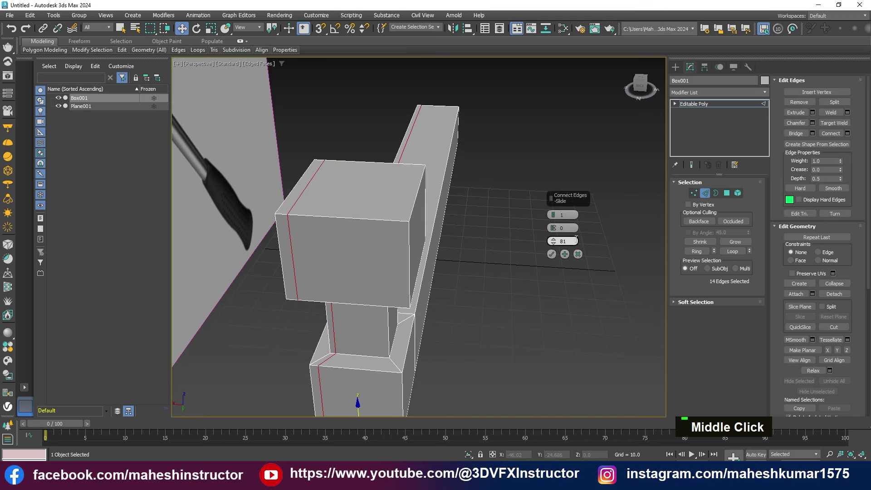
{"action": "key", "text": "0"}
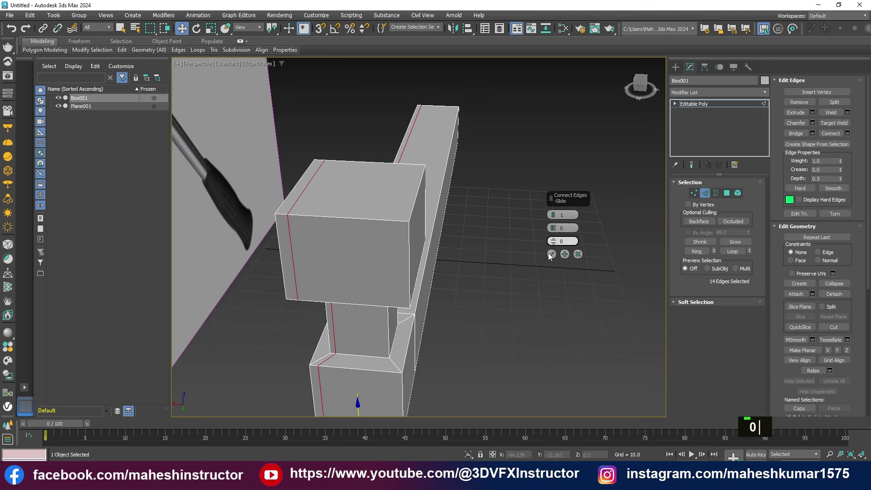
{"action": "type", "text": "0||"}
{"action": "middle_click", "coordinate": [433, 314]}
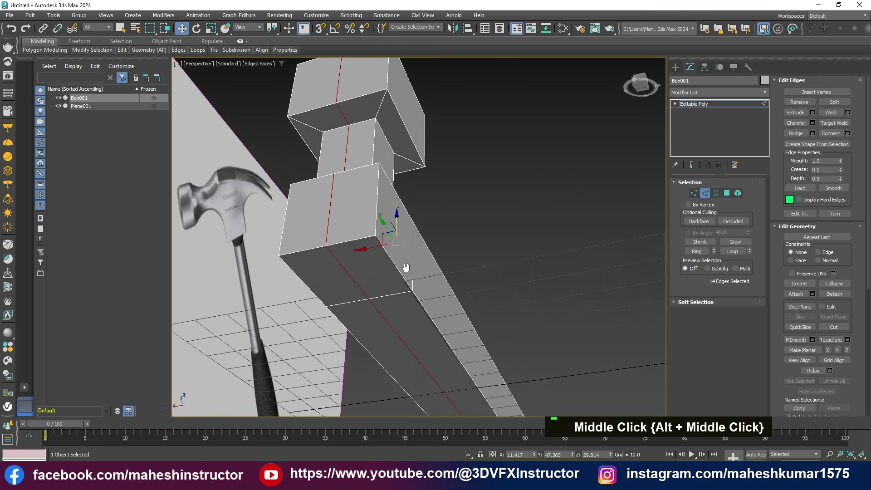
{"action": "key", "text": "4"}
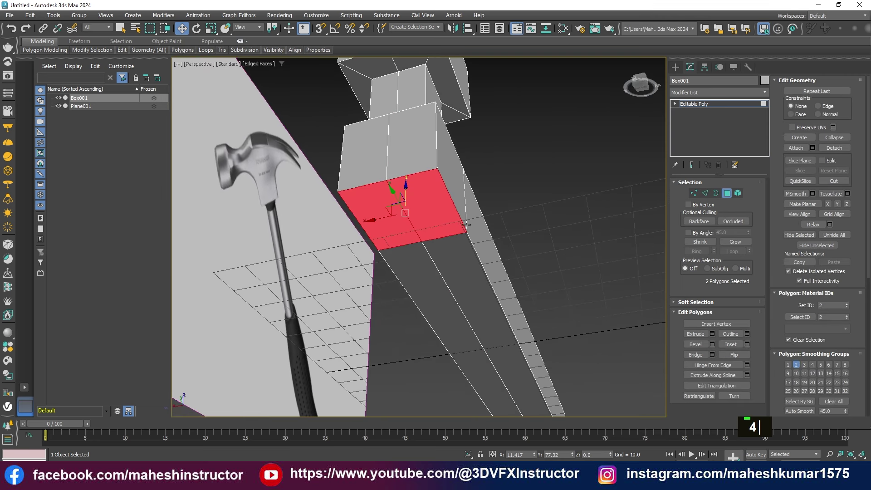
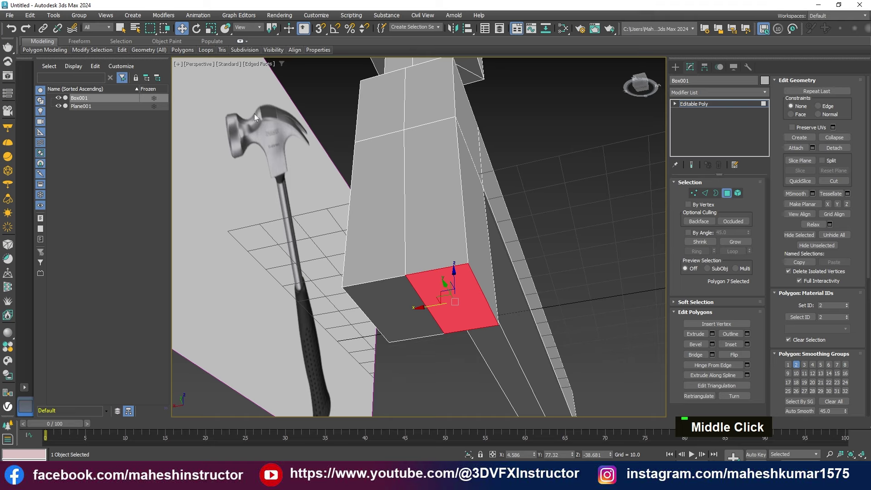
Step: Extrude the head's bottom face downward in stages to form the claw section
{"action": "key", "text": "ctrl+z"}
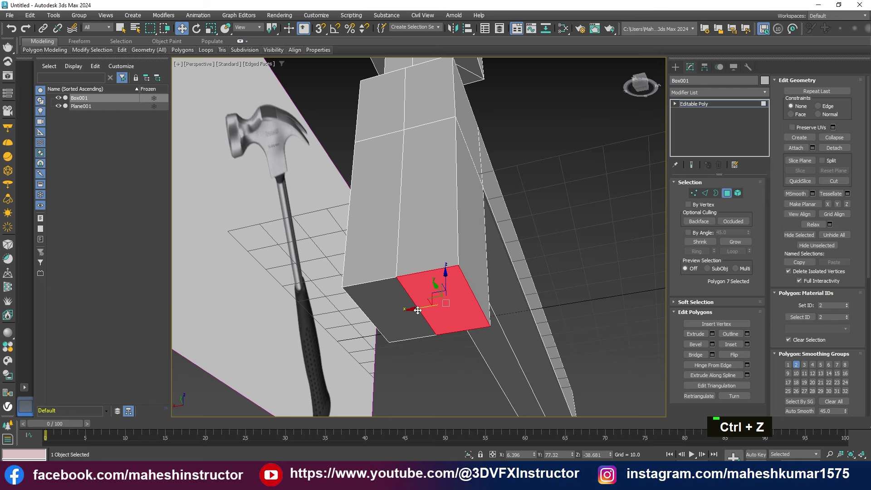
{"action": "key", "text": "ctrl+z"}
{"action": "key", "text": "ctrl+z"}
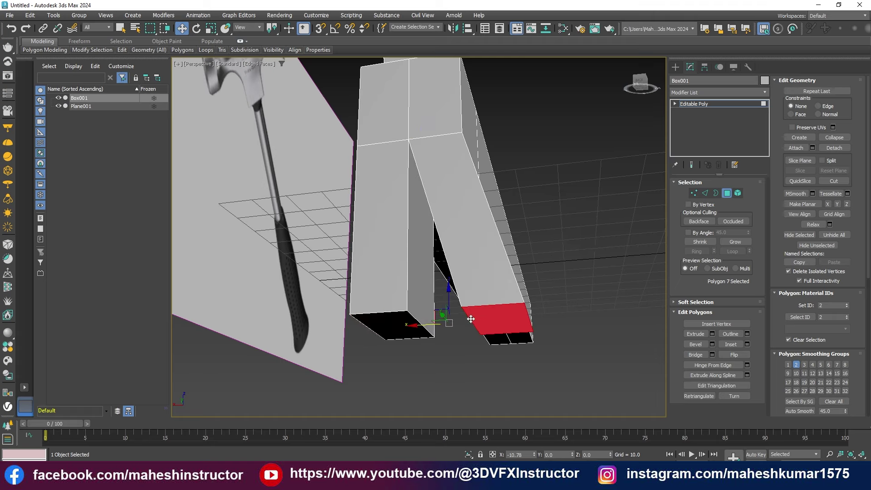
{"action": "key", "text": "ctrl+z"}
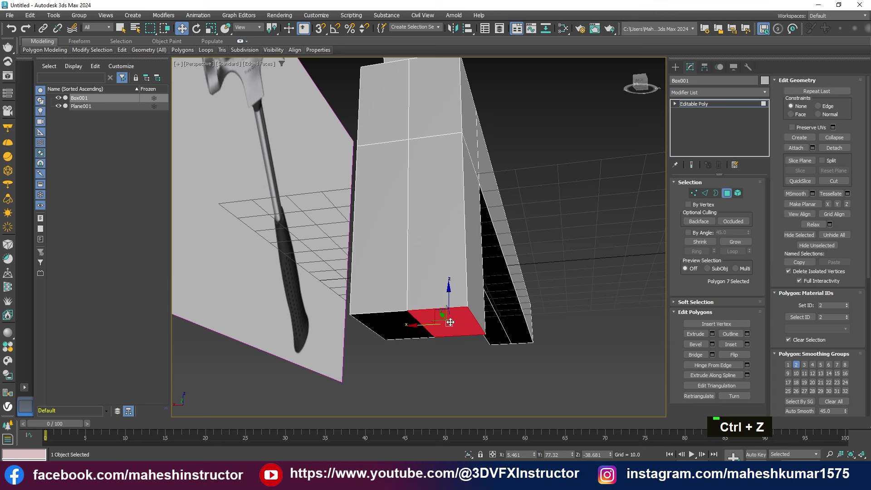
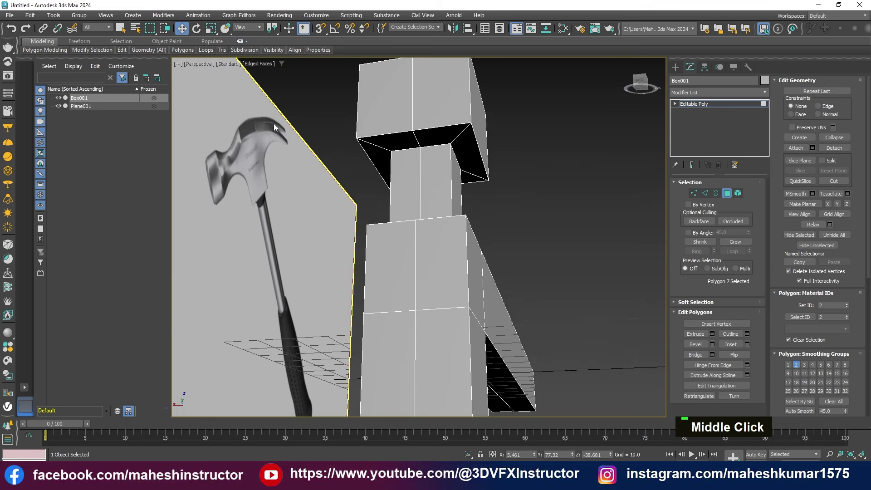
Step: In the Left view select the claw's vertical edges and connect them with 6 segments
{"action": "key", "text": "alt+w"}
{"action": "middle_click", "coordinate": [357, 298]}
{"action": "scroll", "scroll_direction": "up", "scroll_amount": 3}
{"action": "key", "text": "1"}
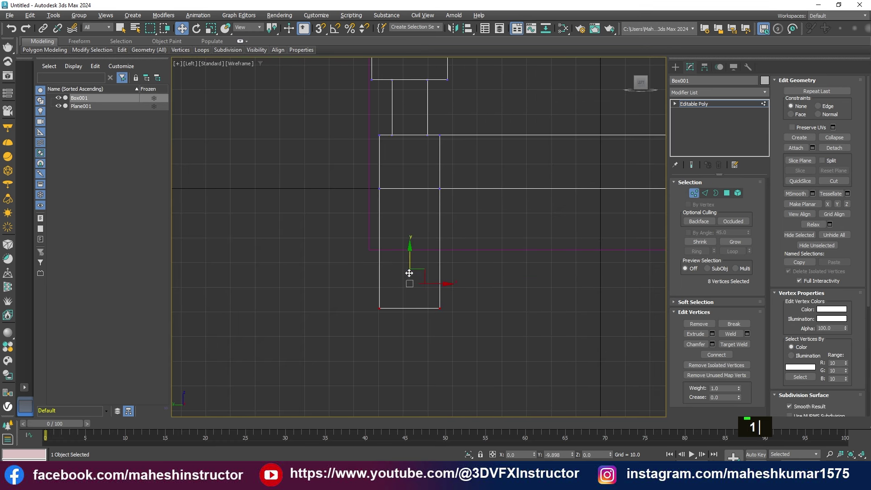
{"action": "middle_click", "coordinate": [423, 251]}
{"action": "key", "text": "2"}
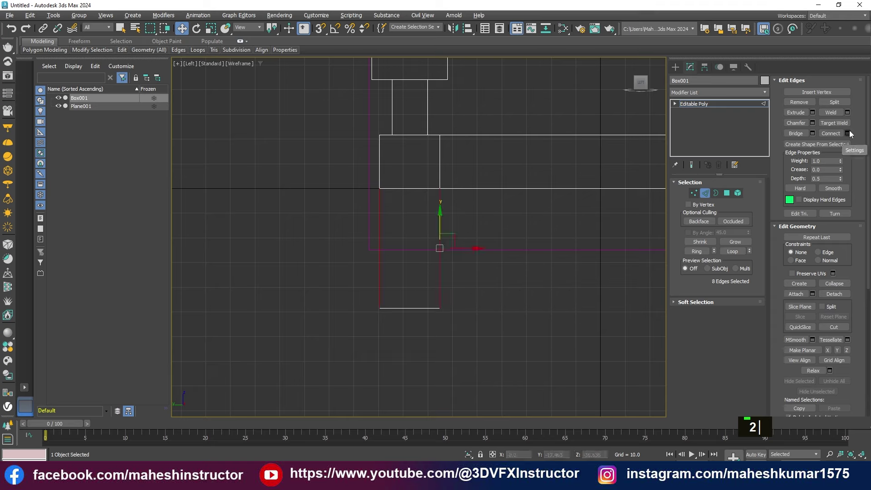
{"action": "left_click", "coordinate": [559, 215]}
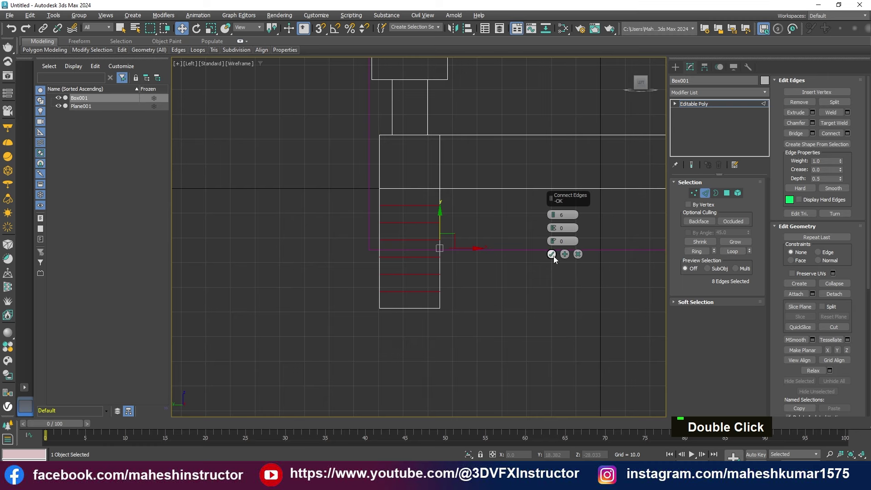
{"action": "scroll", "scroll_direction": "up", "scroll_amount": 3}
Step: Move the claw vertices to bend the segments into a gentle curve
{"action": "key", "text": "1"}
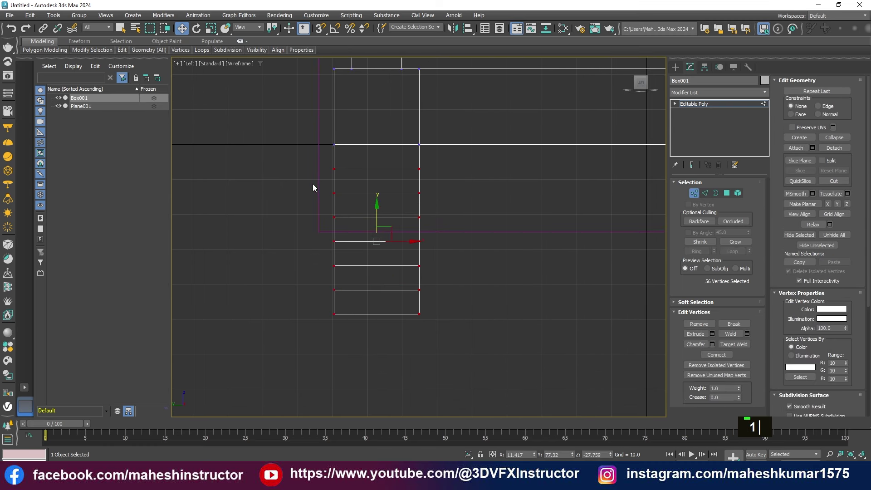
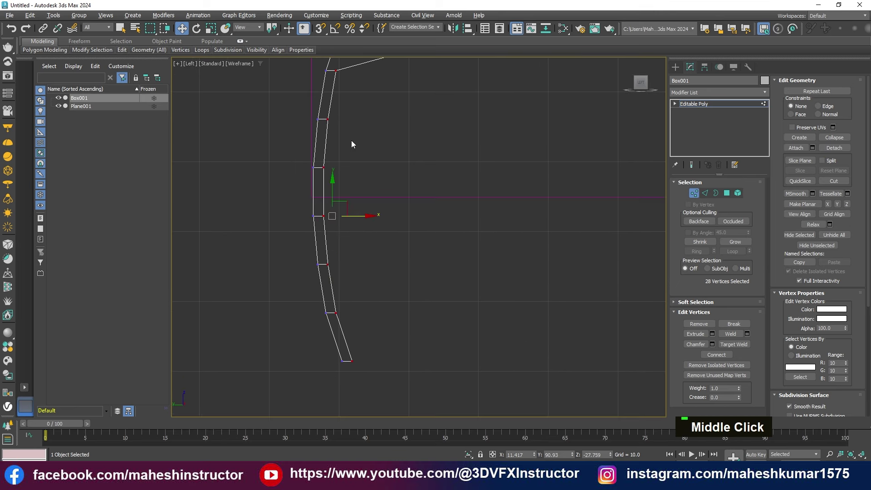
{"action": "scroll", "scroll_direction": "down", "scroll_amount": 3}
{"action": "left_click", "coordinate": [383, 369]}
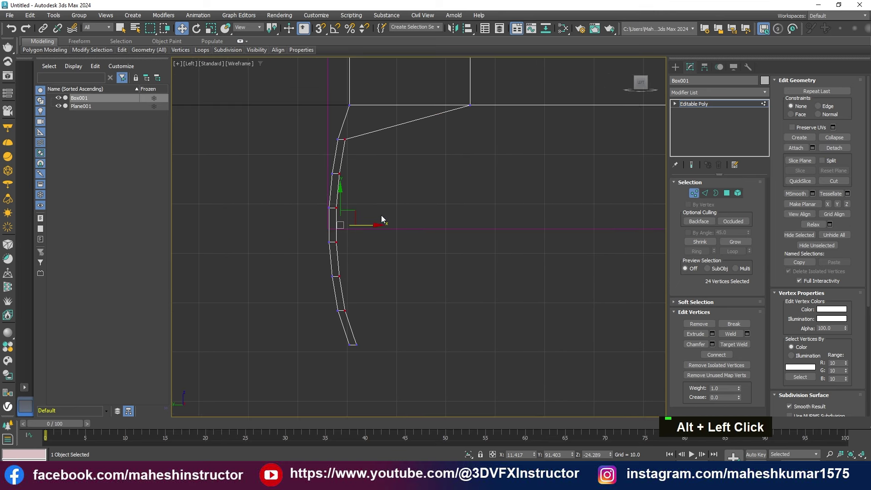
{"action": "key", "text": "ctrl+z"}
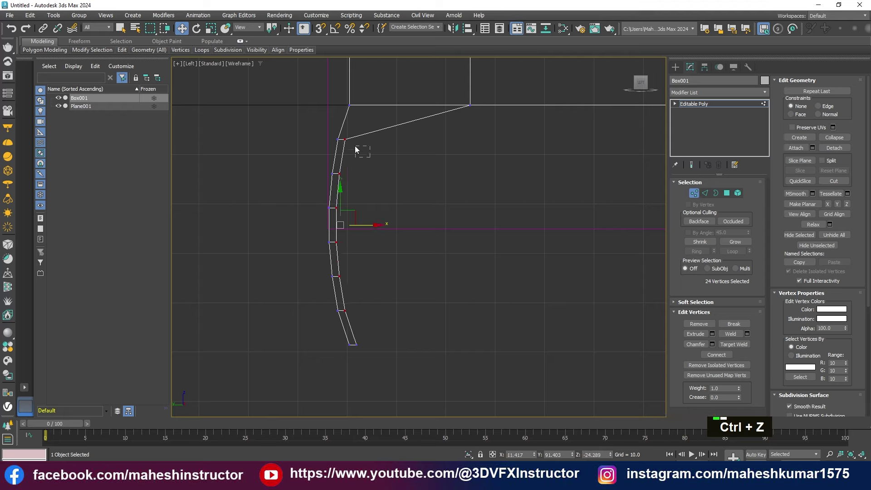
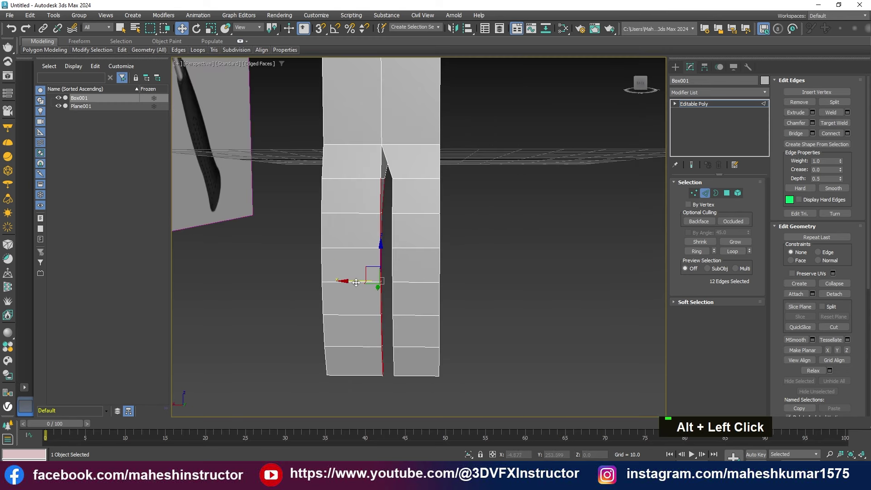
Step: Frame the split claw, maximize the side viewport and enter Vertex mode to adjust the claw-to-head join
{"action": "middle_click", "coordinate": [428, 288]}
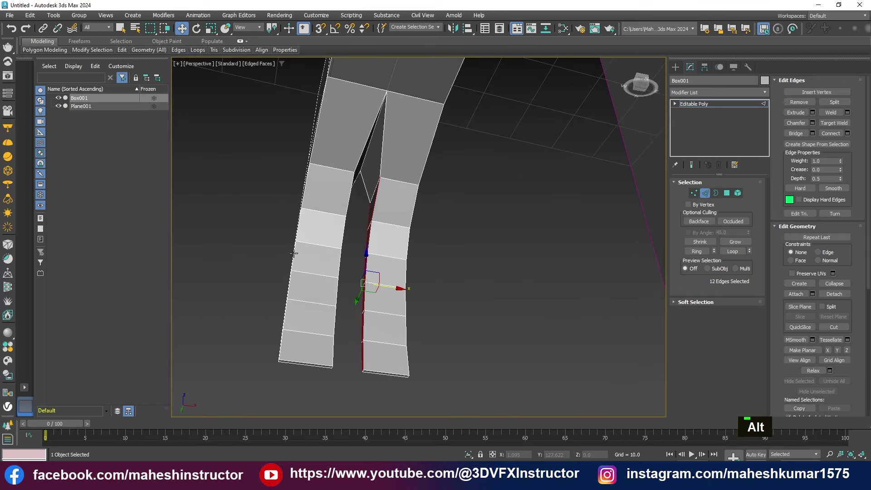
{"action": "middle_click", "coordinate": [351, 300]}
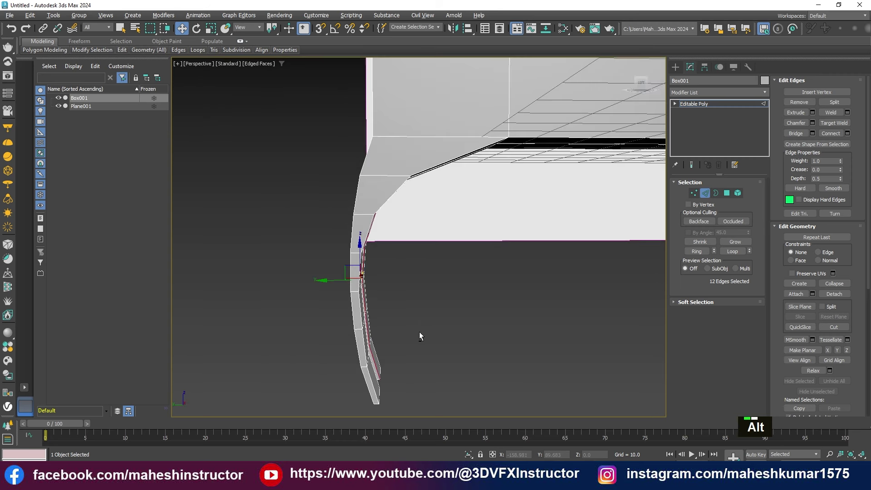
{"action": "middle_click", "coordinate": [400, 299]}
{"action": "key", "text": "alt+w"}
{"action": "type", "text": "1"}
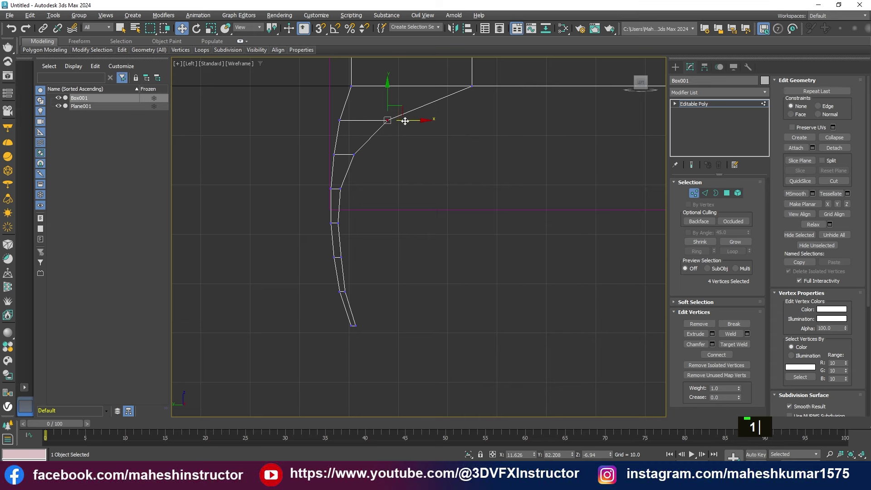
Step: Check the claw top from the side, then return to perspective framing the whole hammer
{"action": "middle_click", "coordinate": [486, 188]}
{"action": "key", "text": "alt+w"}
{"action": "middle_click", "coordinate": [444, 276]}
{"action": "scroll", "scroll_direction": "down", "scroll_amount": 3}
Step: In Polygon mode select the loop of six faces around the handle for the grip band
{"action": "middle_click", "coordinate": [476, 253]}
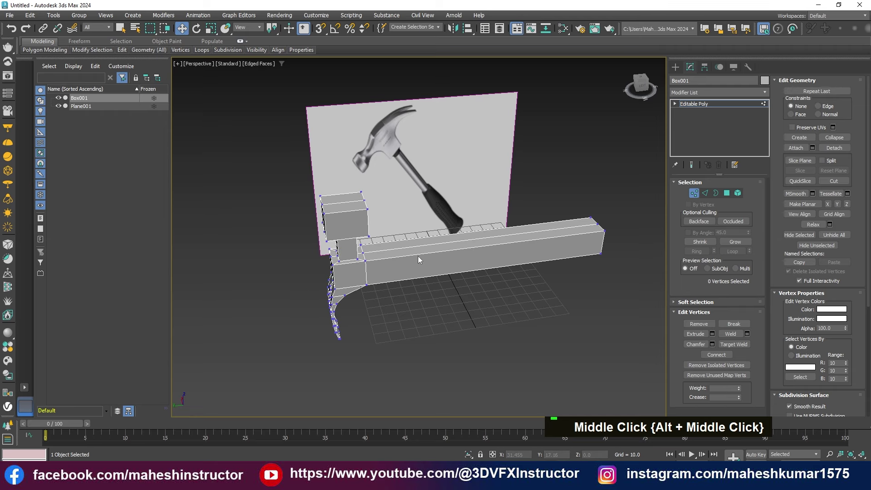
{"action": "key", "text": "alt+1"}
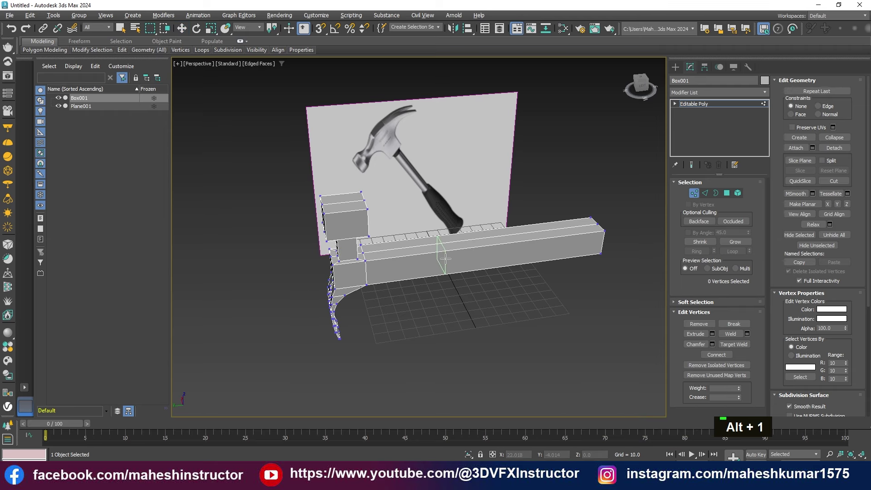
{"action": "key", "text": "w"}
{"action": "middle_click", "coordinate": [411, 277]}
{"action": "scroll", "scroll_direction": "up", "scroll_amount": 3}
{"action": "key", "text": "4"}
{"action": "double_click", "coordinate": [403, 273]}
Step: Sink the grip band with a negative-height Bevel and inspect the recess around the handle
{"action": "middle_click", "coordinate": [436, 297]}
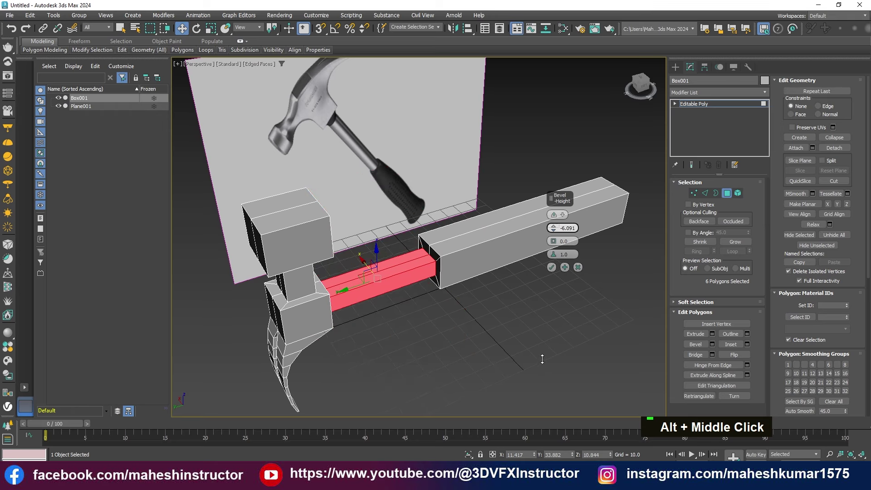
{"action": "scroll", "scroll_direction": "up", "scroll_amount": 3}
{"action": "middle_click", "coordinate": [415, 308]}
{"action": "scroll", "scroll_direction": "down", "scroll_amount": 3}
{"action": "middle_click", "coordinate": [470, 252]}
{"action": "scroll", "scroll_direction": "up", "scroll_amount": 3}
{"action": "middle_click", "coordinate": [516, 268]}
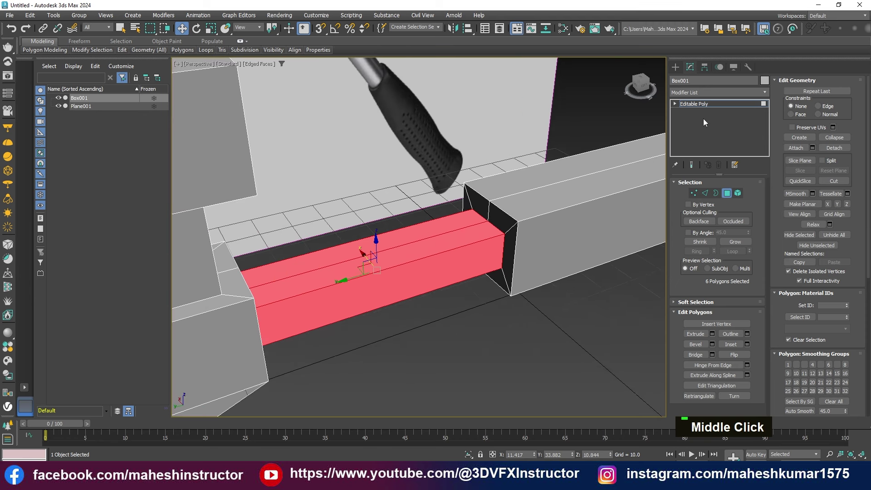
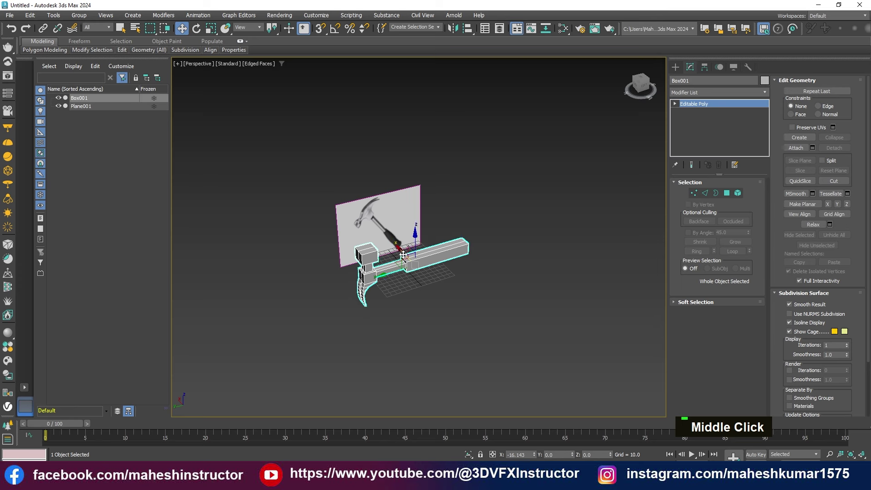
Step: Confirm Copy in Clone Options to create Box002 beside the original hammer
{"action": "left_click", "coordinate": [400, 273]}
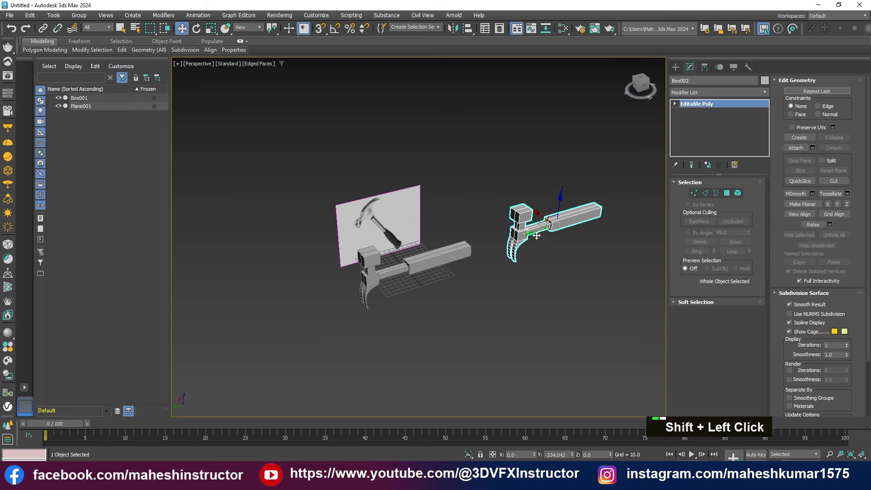
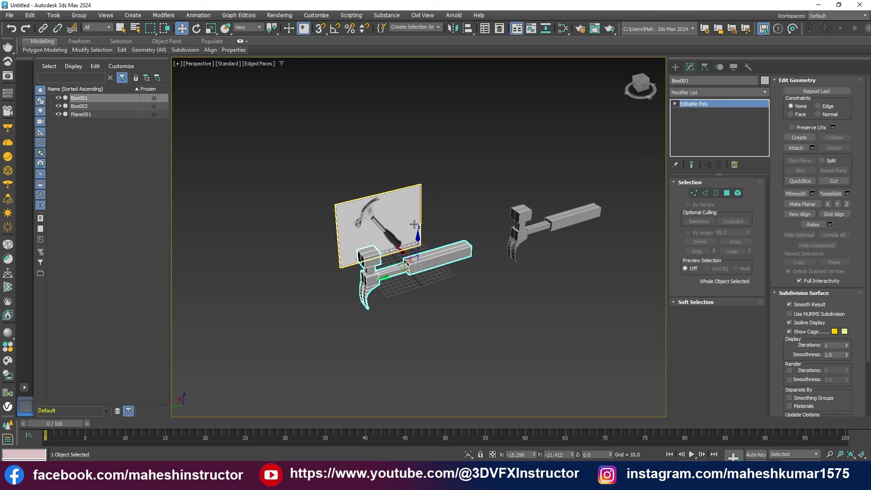
Step: Add an OpenSubdiv modifier at 3 iterations to smooth the original hammer
{"action": "scroll", "scroll_direction": "up", "scroll_amount": 3}
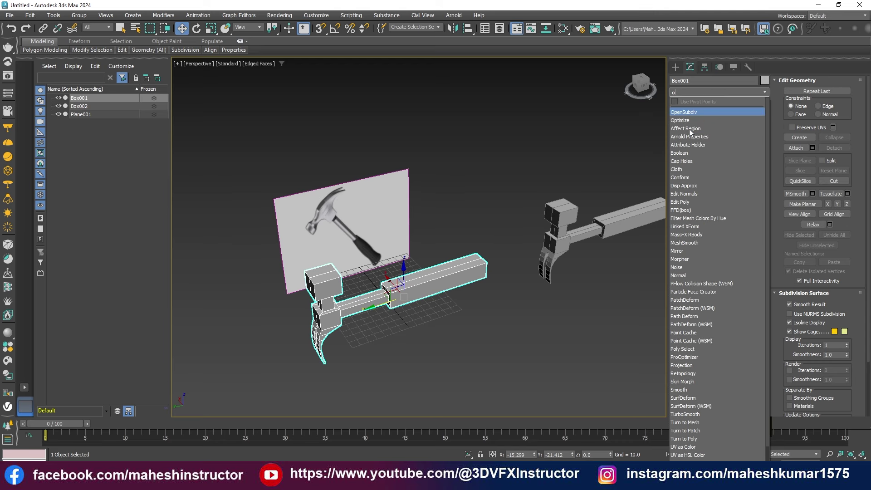
{"action": "type", "text": "o|"}
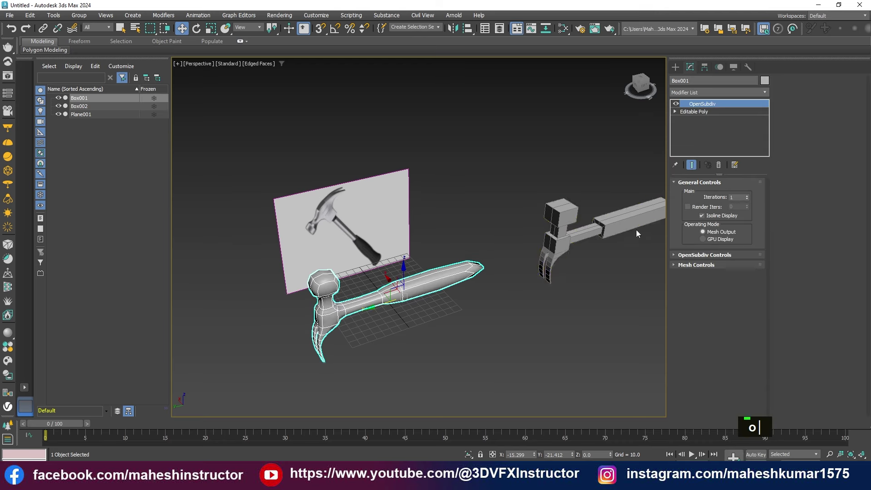
{"action": "middle_click", "coordinate": [544, 283]}
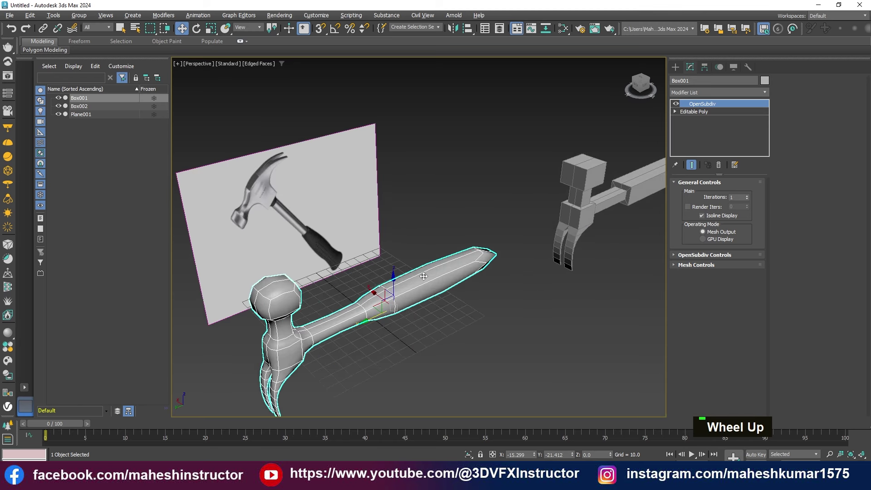
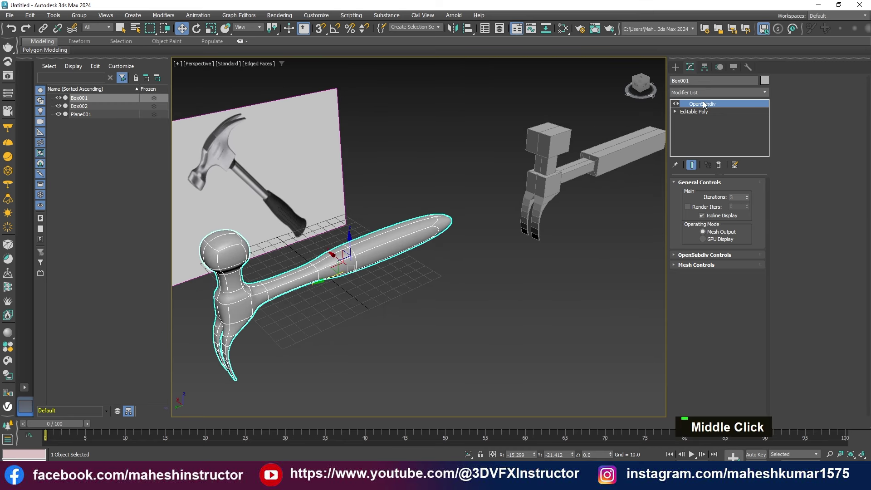
Step: Copy the OpenSubdiv modifier, then switch it off so Box001 shows its blocky base mesh
{"action": "right_click", "coordinate": [703, 108]}
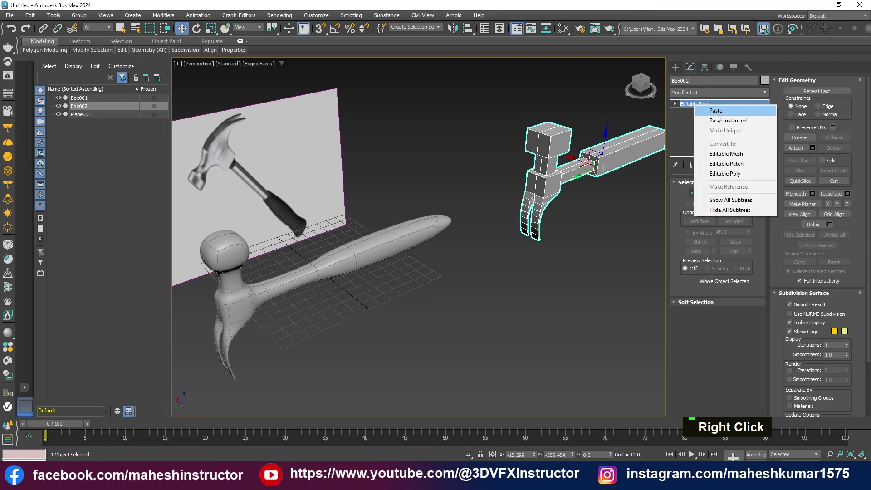
{"action": "middle_click", "coordinate": [464, 249]}
{"action": "key", "text": "F4"}
{"action": "middle_click", "coordinate": [363, 298]}
{"action": "scroll", "scroll_direction": "down", "scroll_amount": 3}
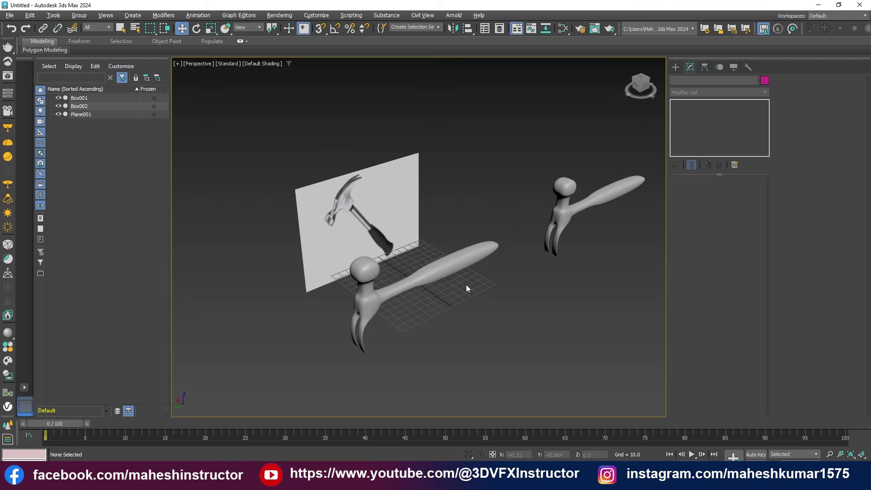
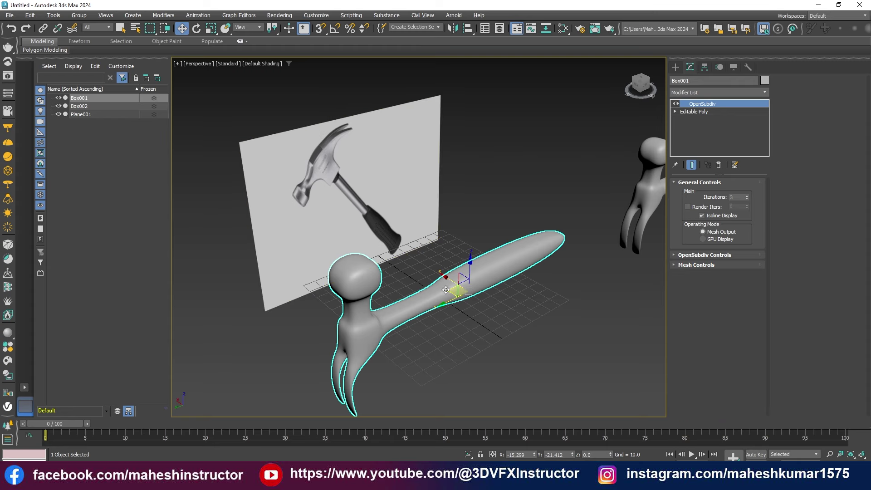
{"action": "scroll", "scroll_direction": "up", "scroll_amount": 3}
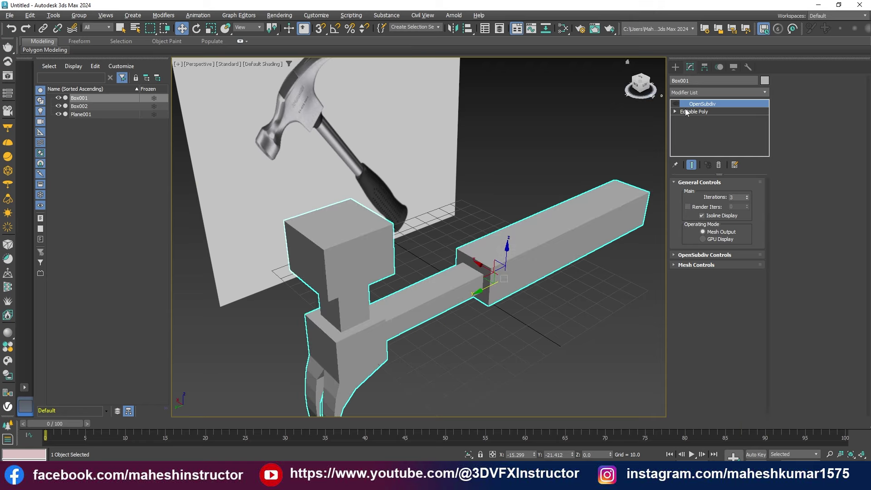
Step: Add an Edit Poly modifier and detach the handle polygons as new object Object001
{"action": "type", "text": "e"}
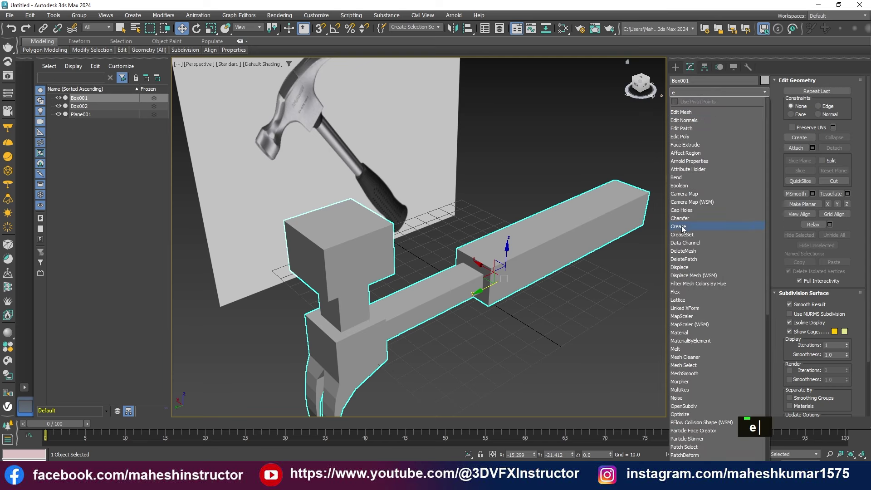
{"action": "type", "text": "e"}
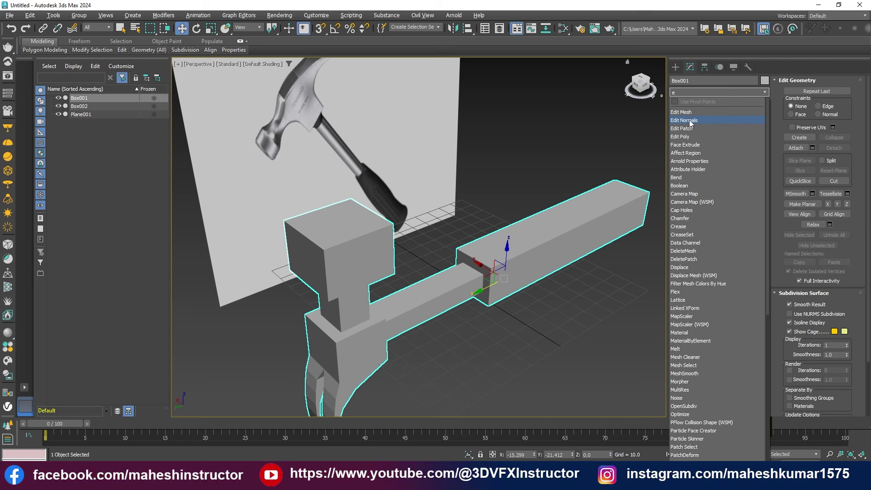
{"action": "type", "text": "e"}
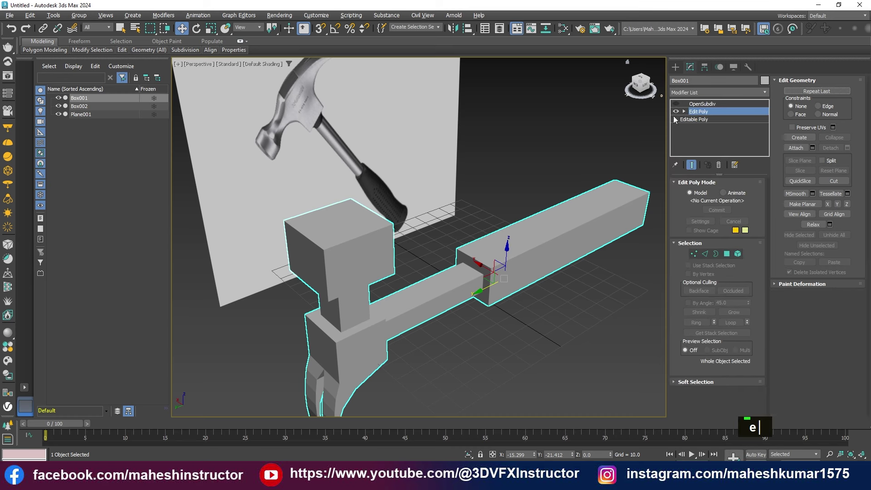
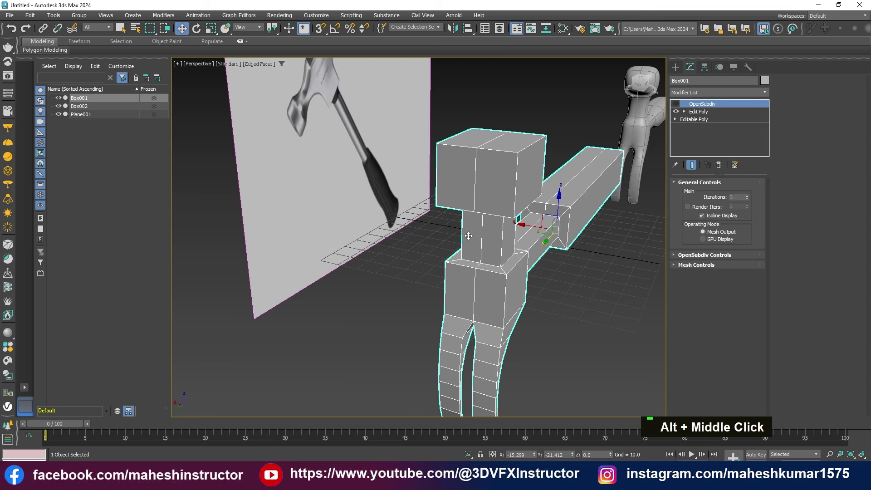
{"action": "type", "text": "4"}
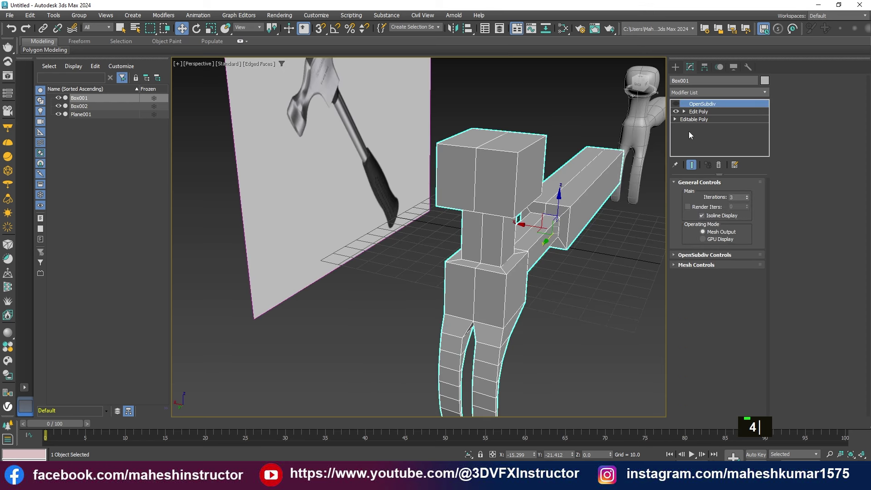
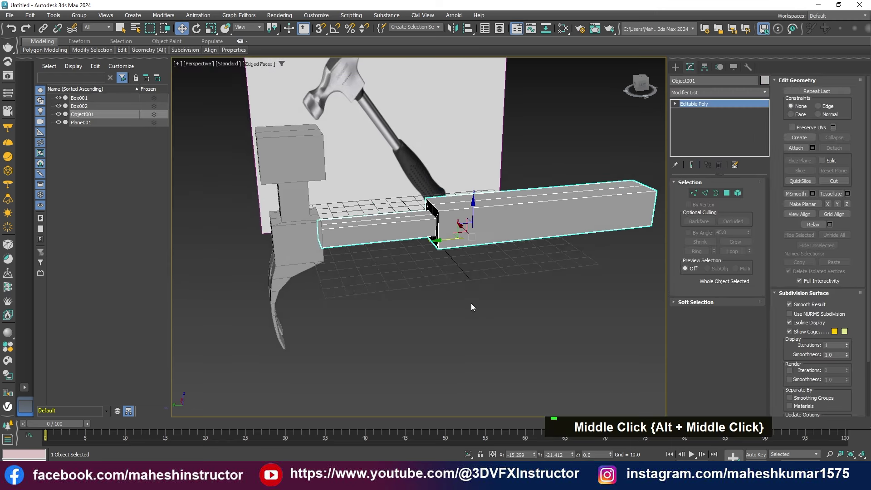
Step: Remove the lengthwise handle edge loop with Ctrl+Backspace after undoing a hole-making Delete
{"action": "type", "text": "2"}
{"action": "double_click", "coordinate": [532, 194]}
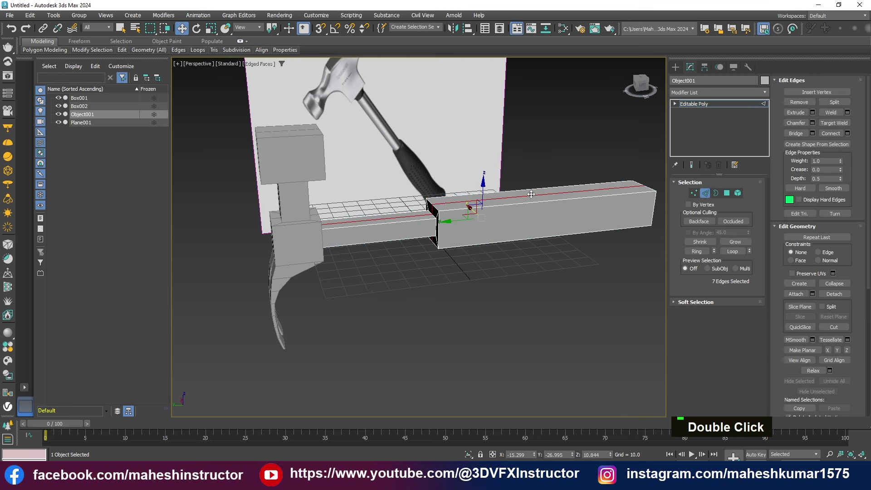
{"action": "key", "text": "Delete"}
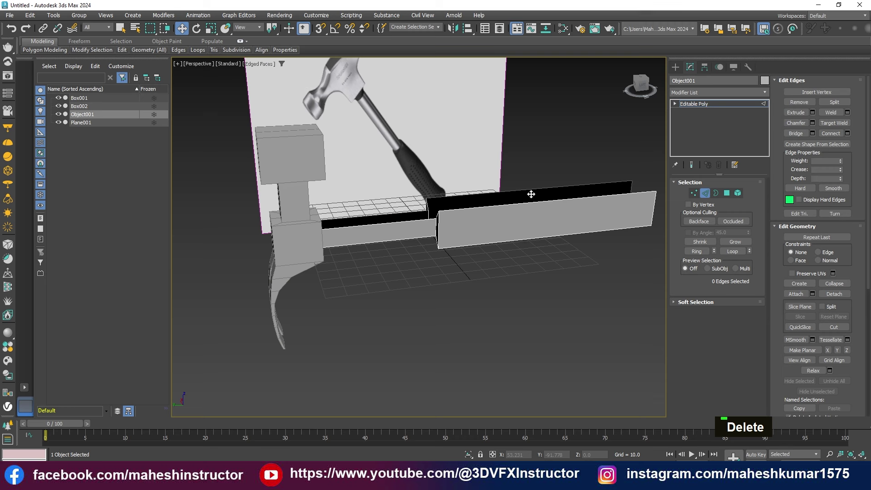
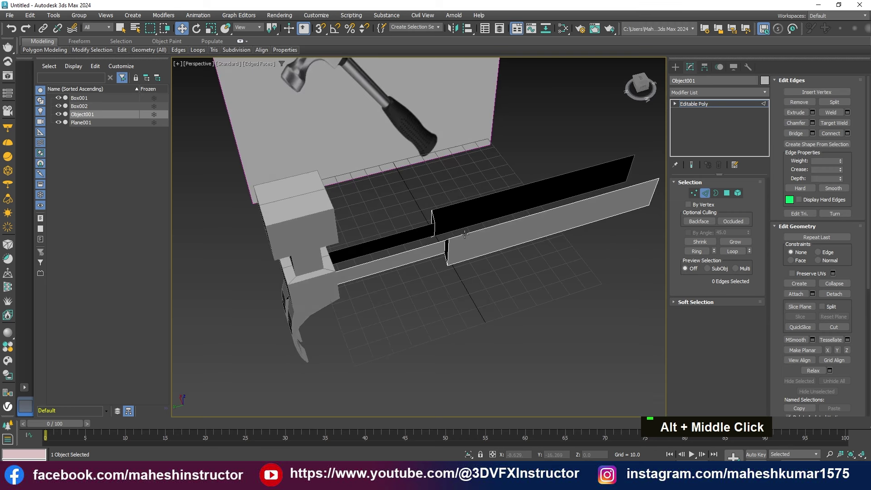
{"action": "key", "text": "ctrl+z"}
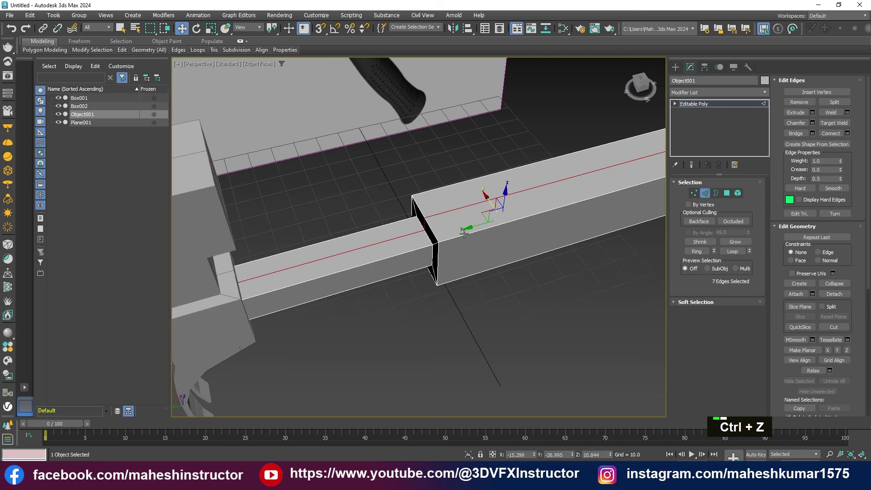
{"action": "key", "text": "ctrl+BackSpace"}
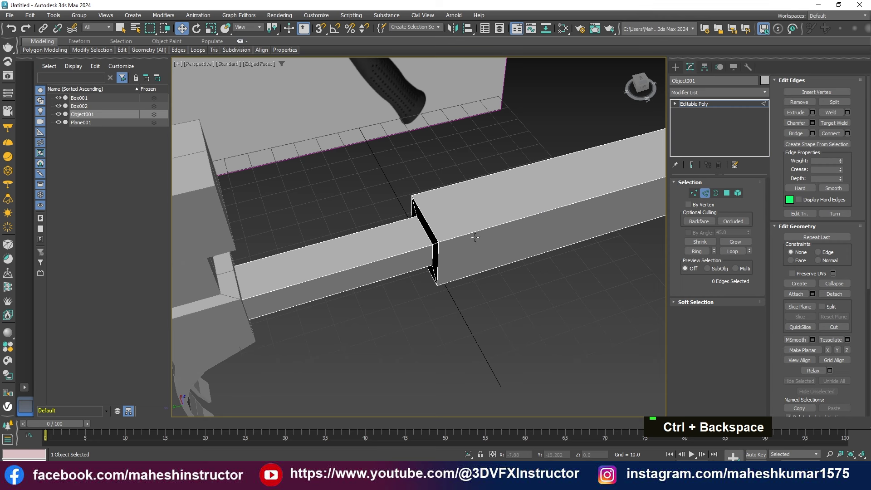
Step: Pull back to the whole hammer and switch to Element sub-object level
{"action": "scroll", "scroll_direction": "down", "scroll_amount": 3}
{"action": "middle_click", "coordinate": [469, 290]}
{"action": "scroll", "scroll_direction": "up", "scroll_amount": 3}
{"action": "type", "text": "5"}
{"action": "type", "text": "5"}
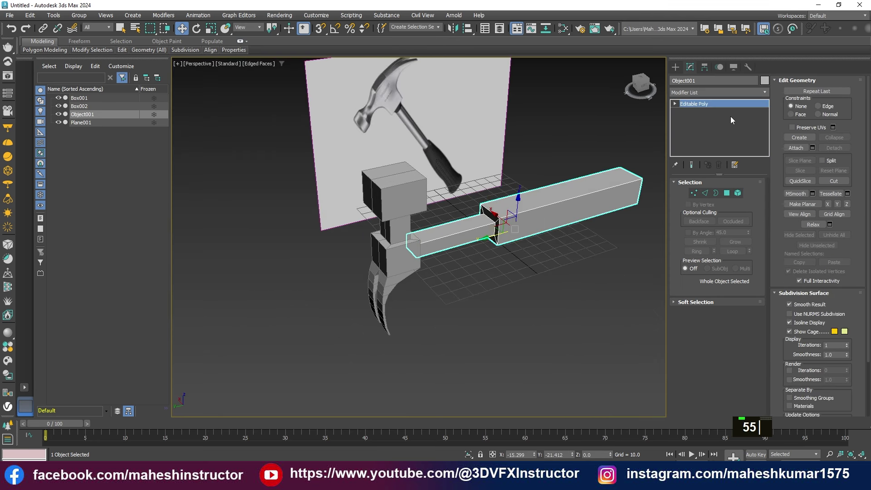
Step: Add OpenSubdiv at 2 iterations to the handle, then toggle it off to see its box shape
{"action": "type", "text": "55o"}
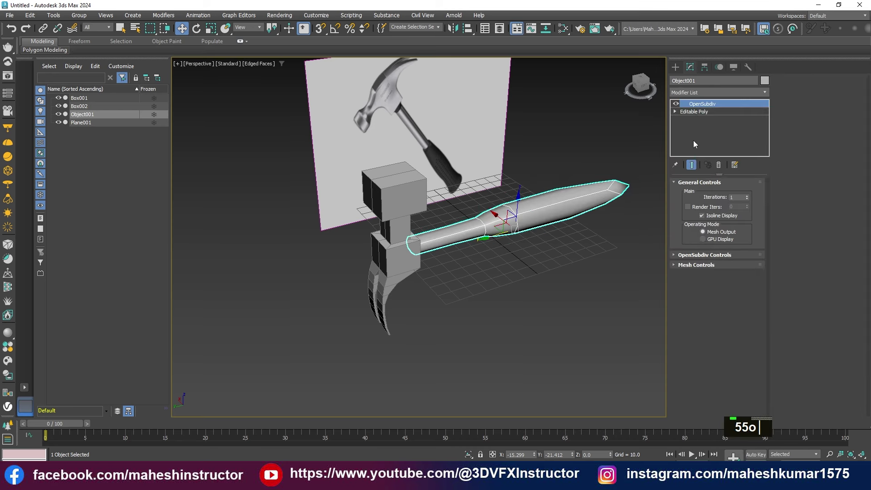
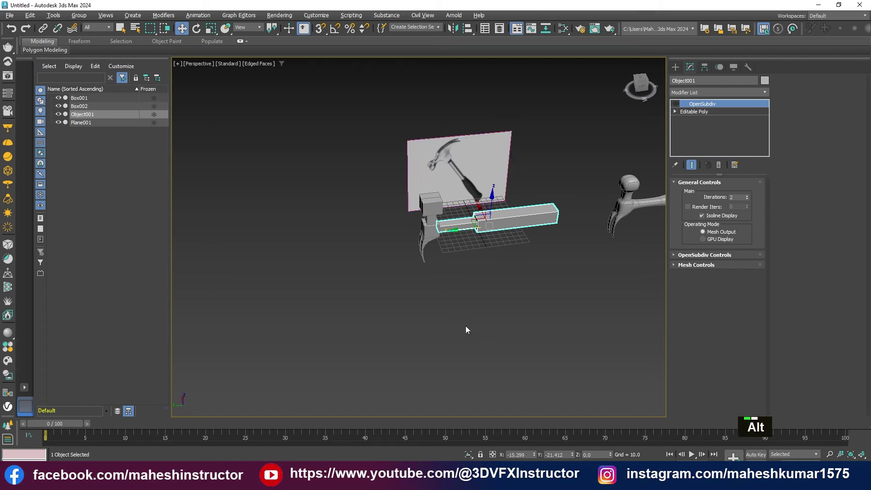
Step: Isolate the handle and enter Edge mode on its Editable Poly base
{"action": "key", "text": "alt+q"}
{"action": "scroll", "scroll_direction": "up", "scroll_amount": 3}
{"action": "middle_click", "coordinate": [471, 263]}
{"action": "scroll", "scroll_direction": "up", "scroll_amount": 3}
{"action": "type", "text": "2"}
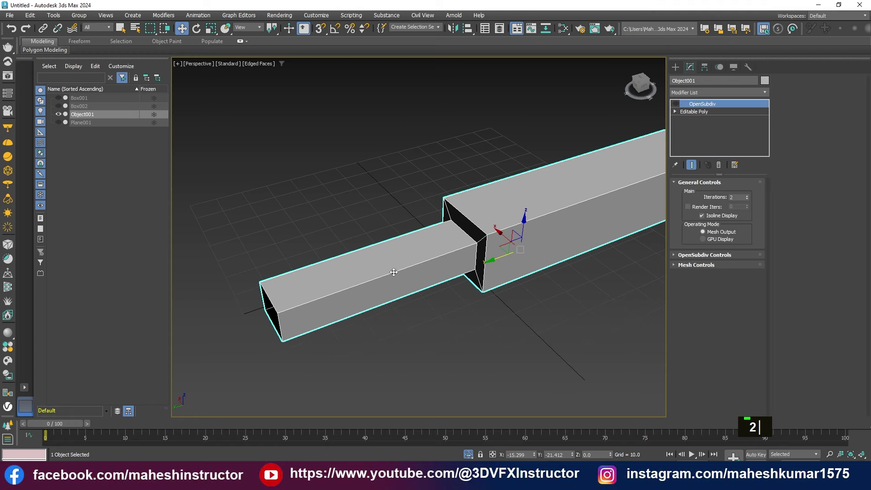
{"action": "type", "text": "2"}
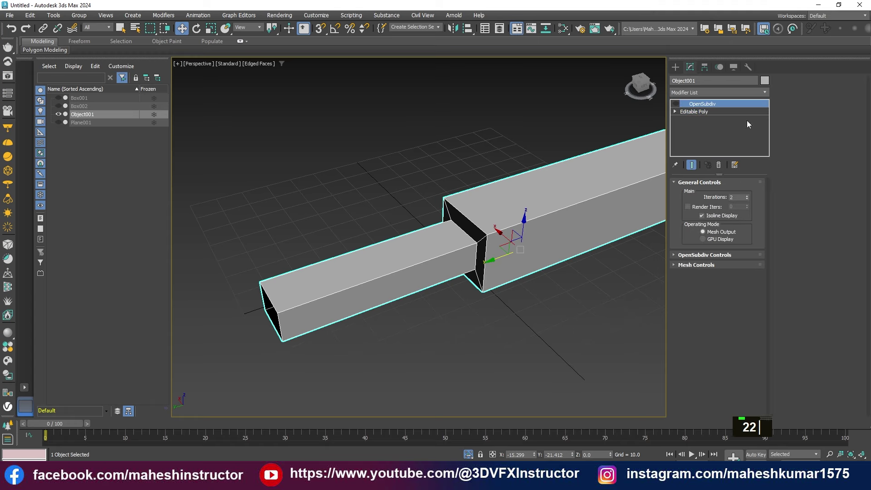
{"action": "type", "text": "2"}
Step: Chamfer the step edges and Connect support loops near the handle end and grip section
{"action": "key", "text": "alt+1"}
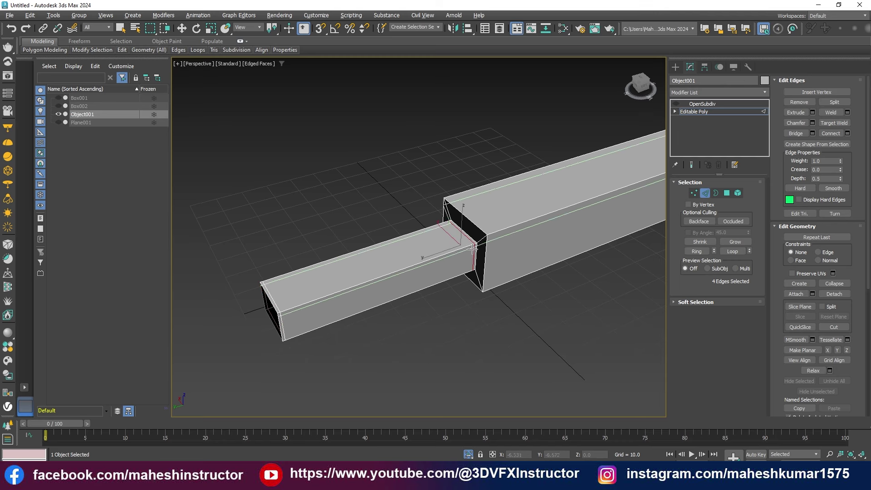
{"action": "scroll", "scroll_direction": "up", "scroll_amount": 3}
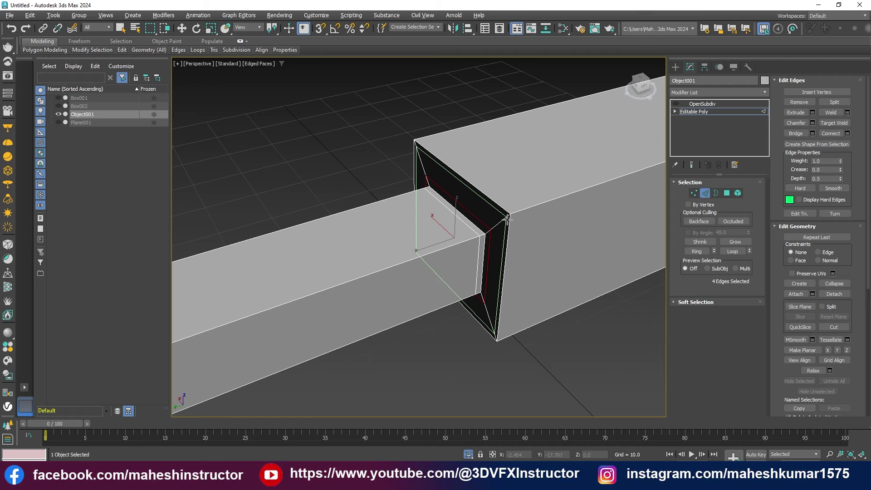
{"action": "type", "text": "w"}
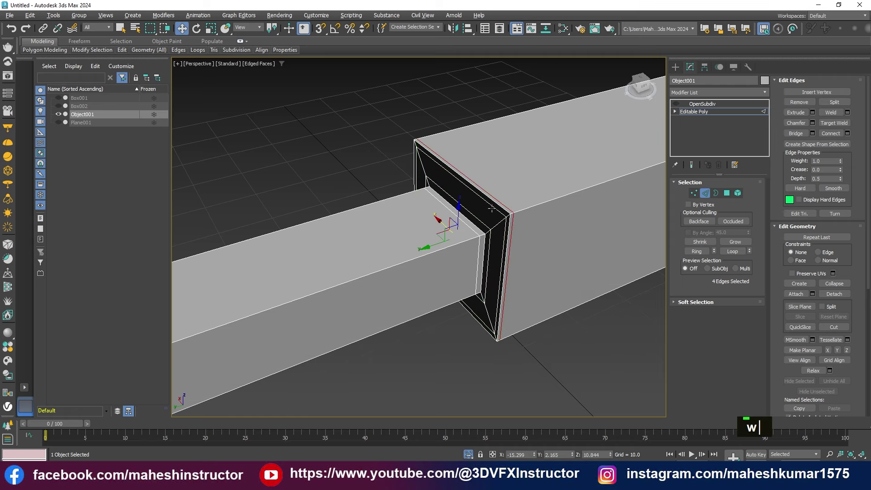
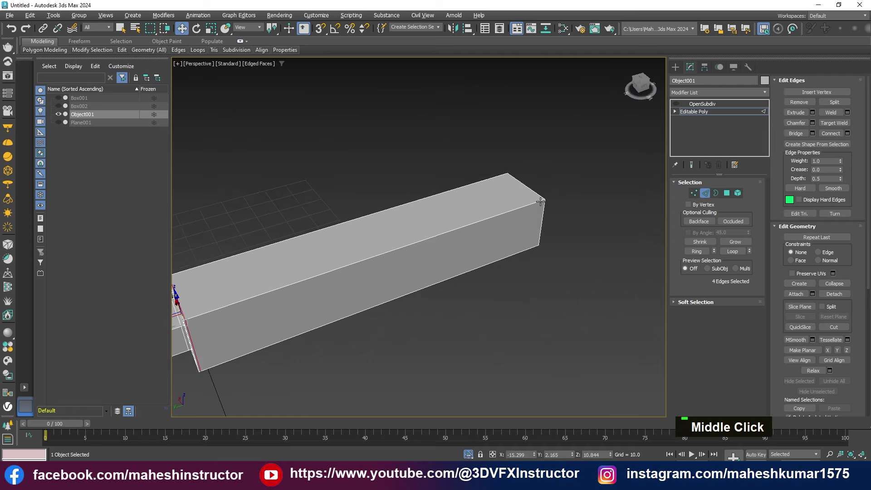
{"action": "key", "text": "alt+1"}
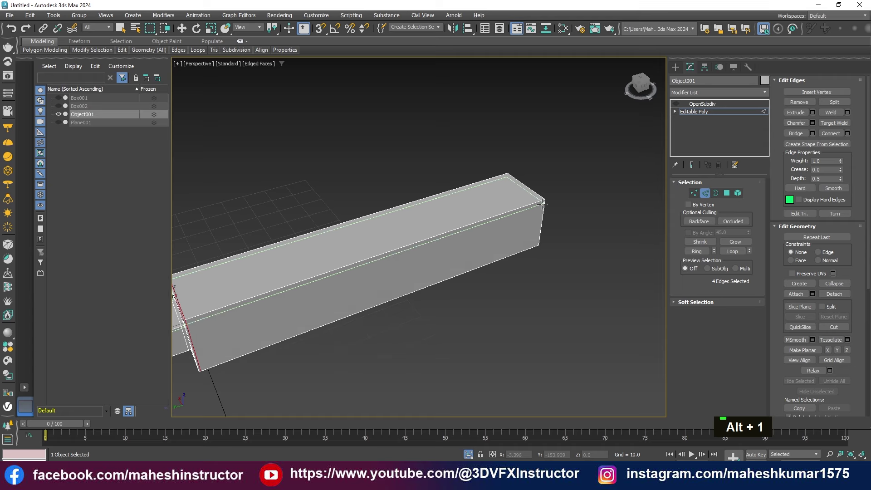
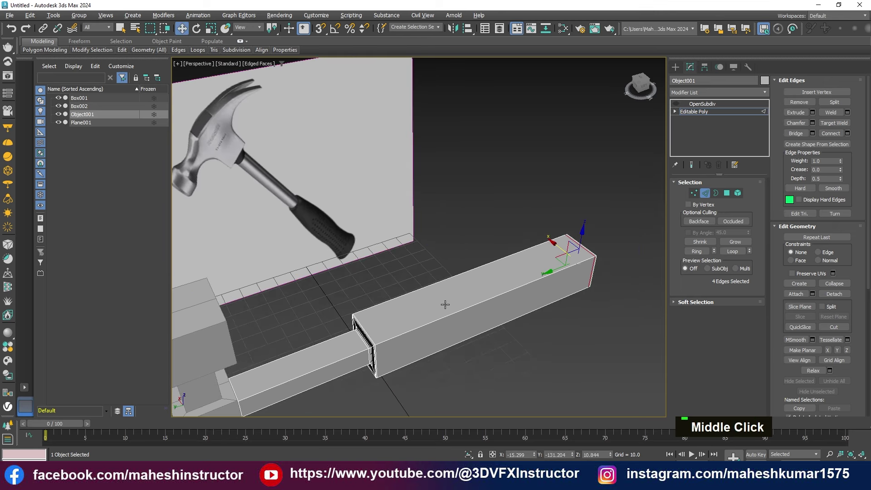
{"action": "key", "text": "alt+1"}
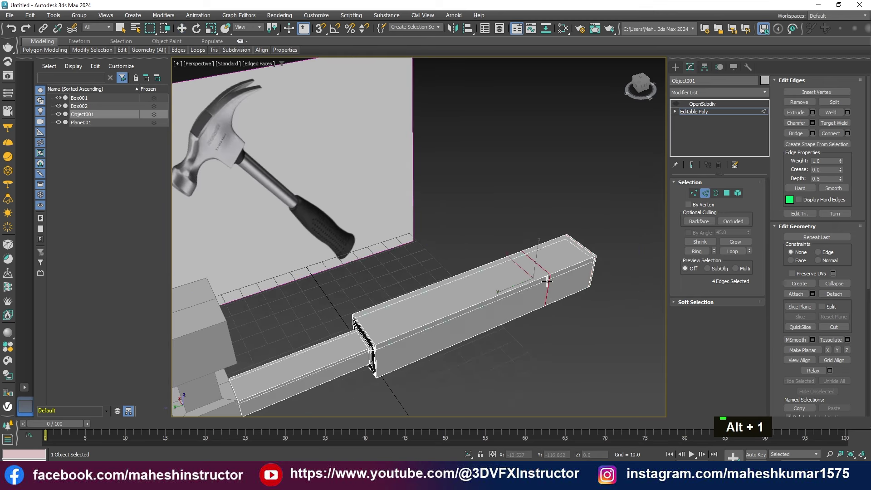
{"action": "key", "text": "w"}
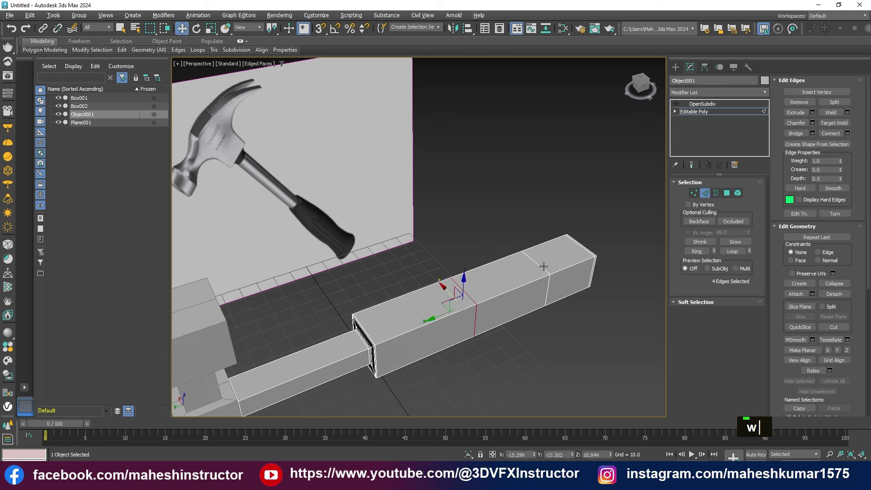
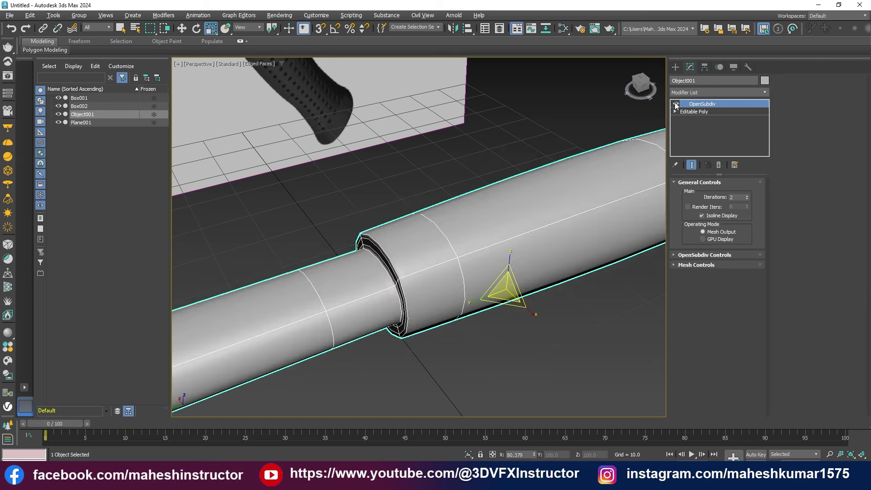
Step: Bring the other hammer parts back and frame the rounded handle beside the head
{"action": "scroll", "scroll_direction": "down", "scroll_amount": 3}
{"action": "key", "text": "F4"}
{"action": "scroll", "scroll_direction": "down", "scroll_amount": 3}
{"action": "middle_click", "coordinate": [479, 318]}
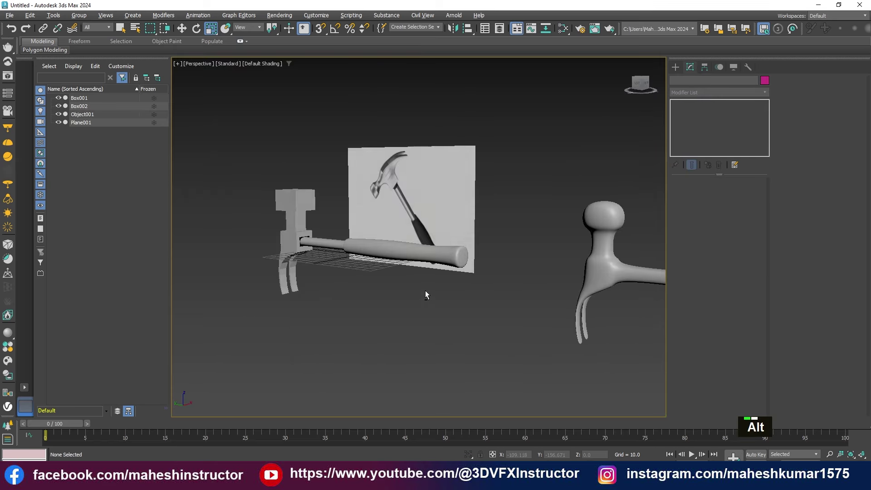
{"action": "scroll", "scroll_direction": "up", "scroll_amount": 3}
{"action": "middle_click", "coordinate": [475, 308]}
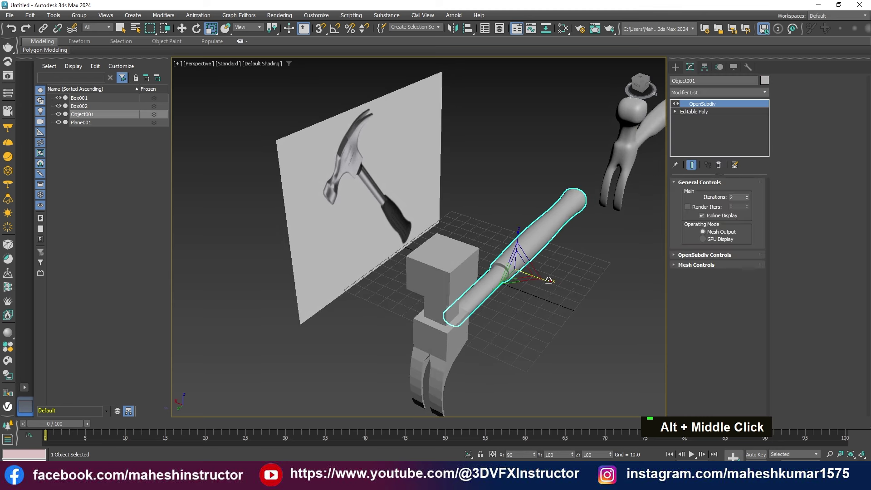
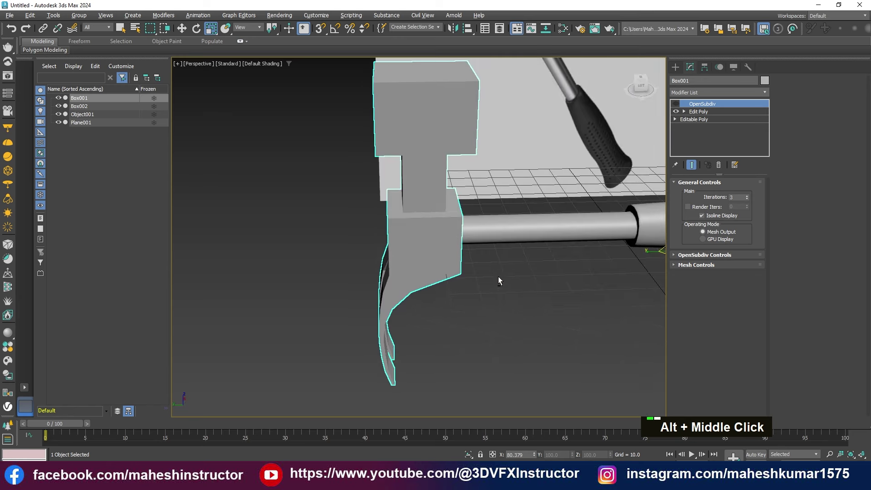
Step: Select the polygons around the handle opening on the blocky head beside the reference
{"action": "type", "text": "w"}
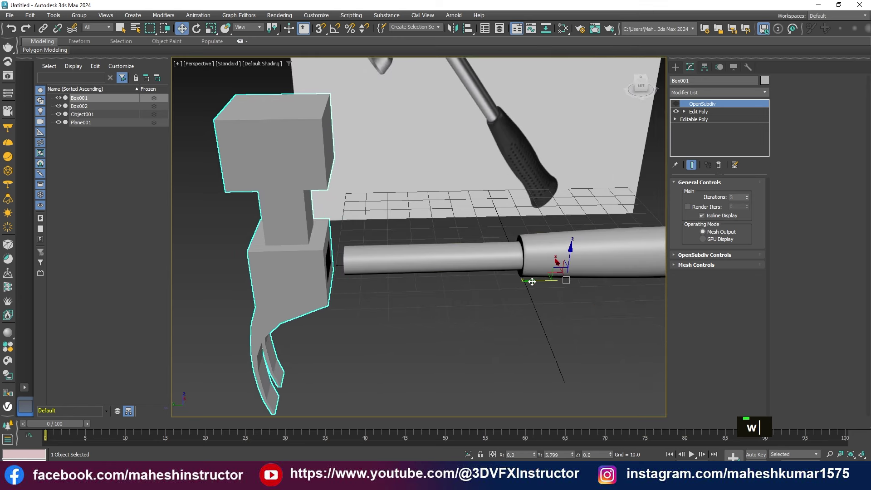
{"action": "middle_click", "coordinate": [510, 293]}
{"action": "scroll", "scroll_direction": "down", "scroll_amount": 3}
{"action": "middle_click", "coordinate": [436, 323]}
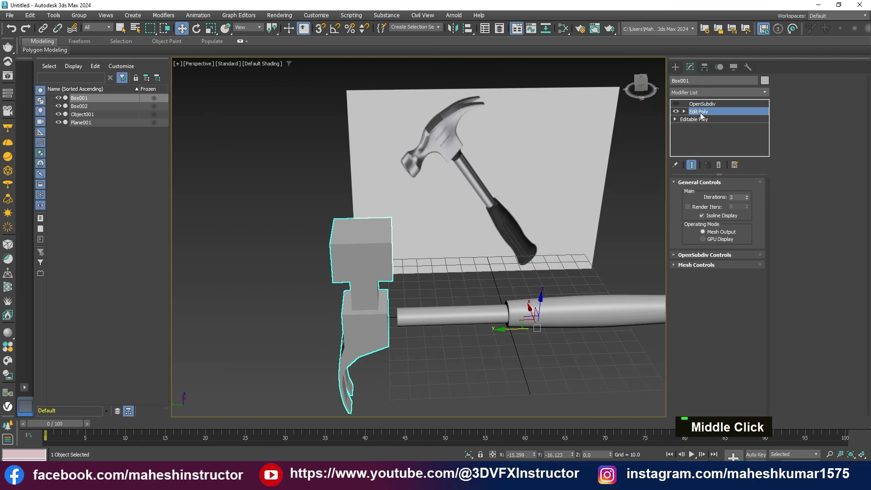
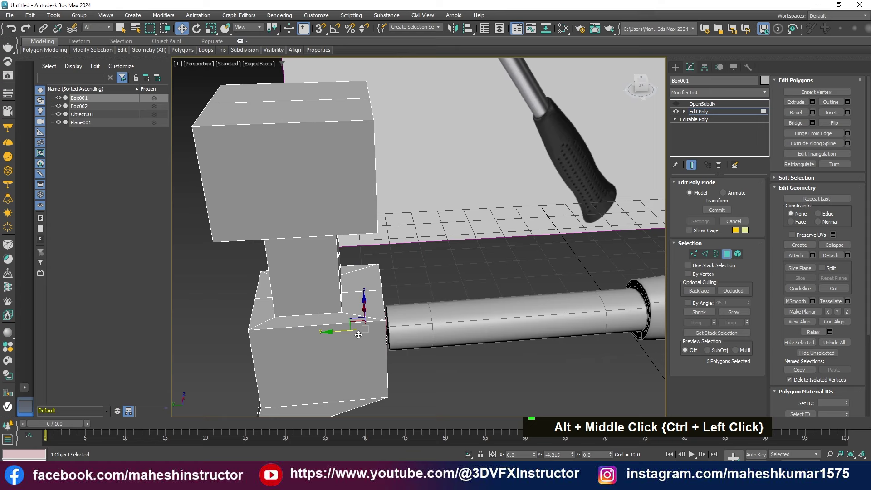
Step: Frame the socket opening around the handle and delete its selected socket faces
{"action": "middle_click", "coordinate": [400, 353]}
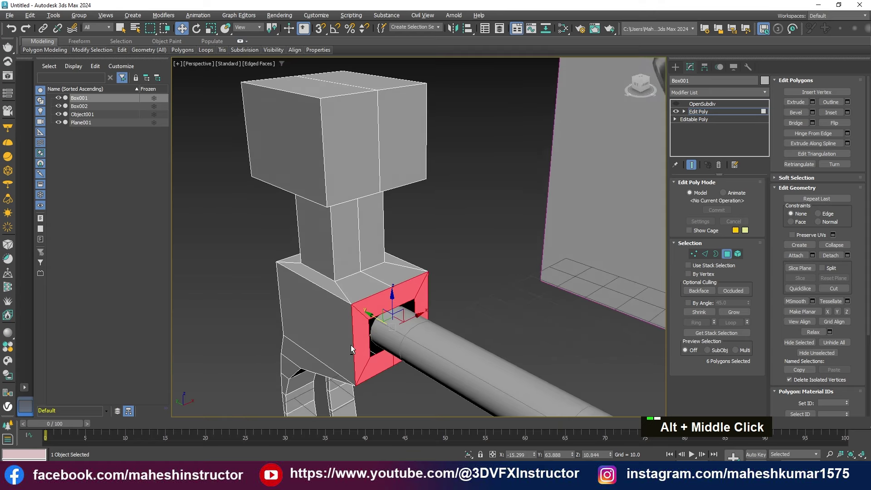
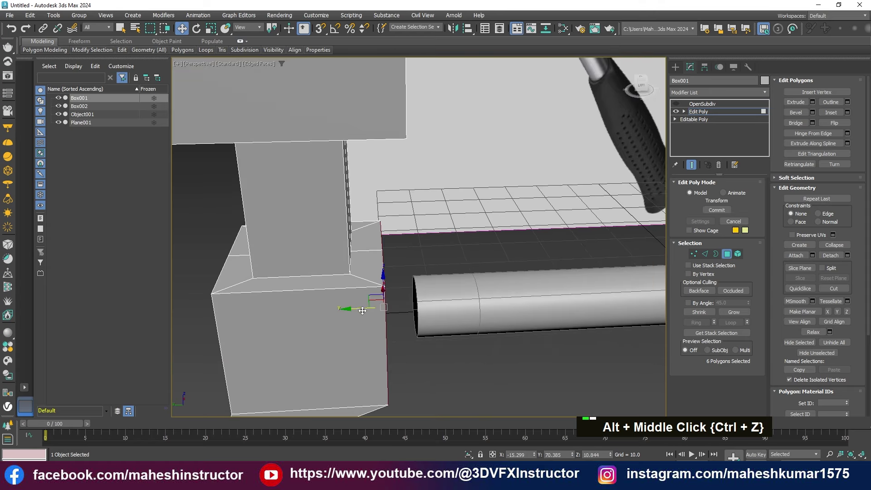
{"action": "key", "text": "shift+l"}
{"action": "middle_click", "coordinate": [431, 334]}
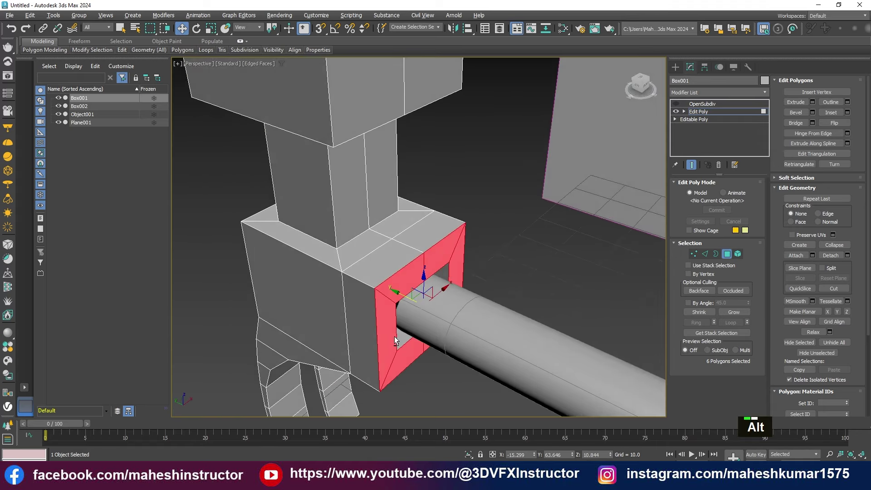
{"action": "scroll", "scroll_direction": "up", "scroll_amount": 3}
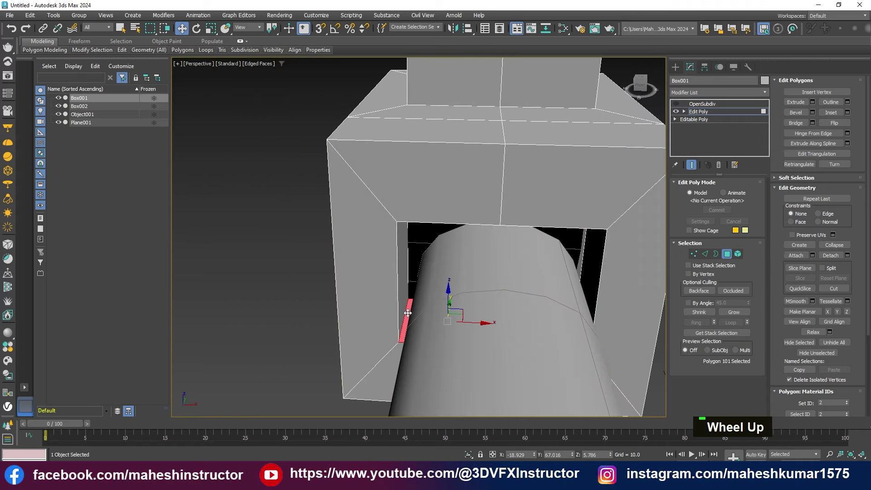
{"action": "scroll", "scroll_direction": "up", "scroll_amount": 3}
{"action": "left_click", "coordinate": [405, 292]}
{"action": "double_click", "coordinate": [406, 291]}
{"action": "key", "text": "Delete"}
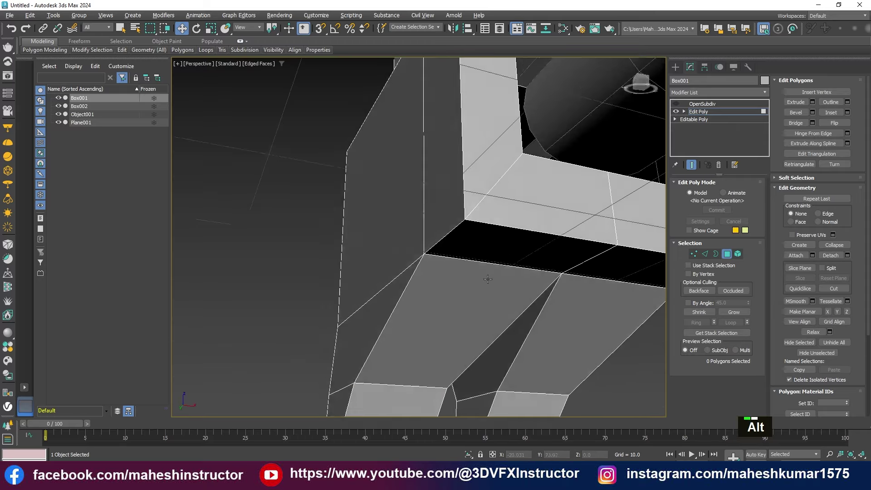
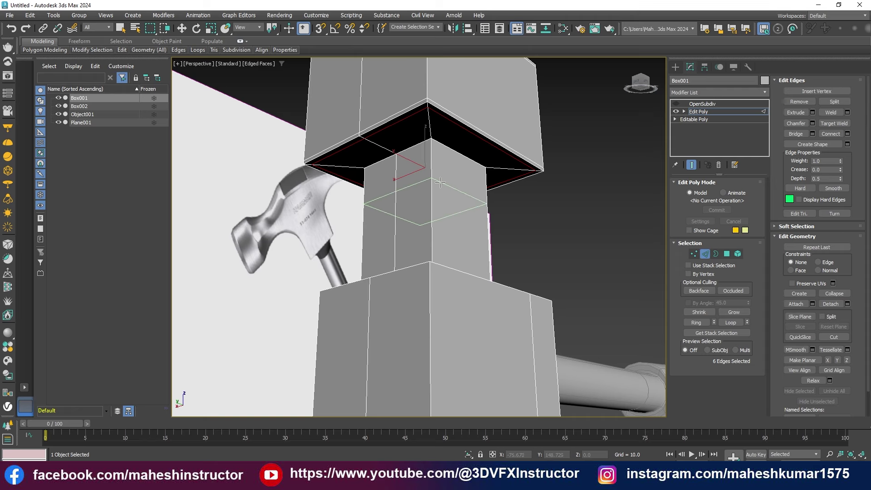
Step: Remove the neck's top edge loop and inspect the neck below the head in the enlarged Front view
{"action": "key", "text": "w"}
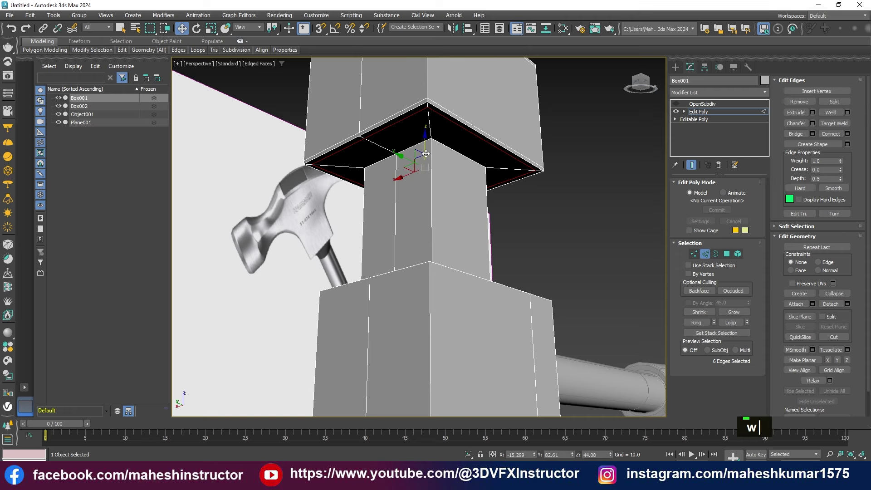
{"action": "key", "text": "w"}
{"action": "middle_click", "coordinate": [456, 164]}
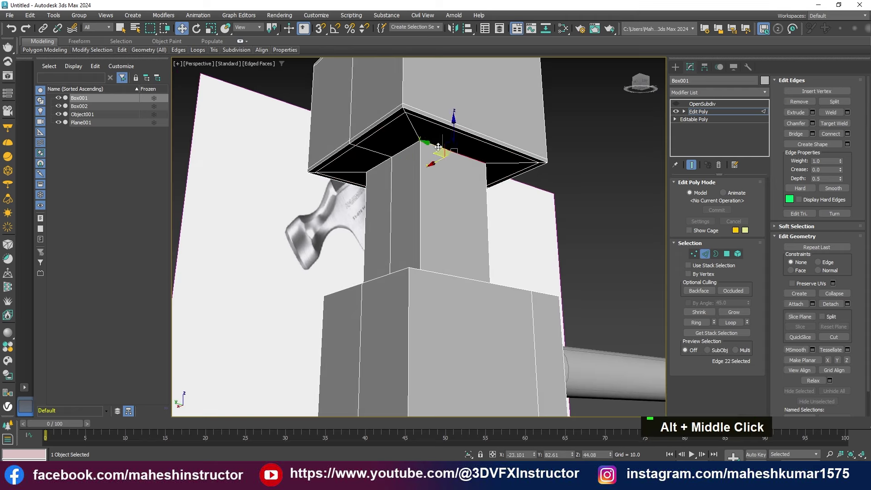
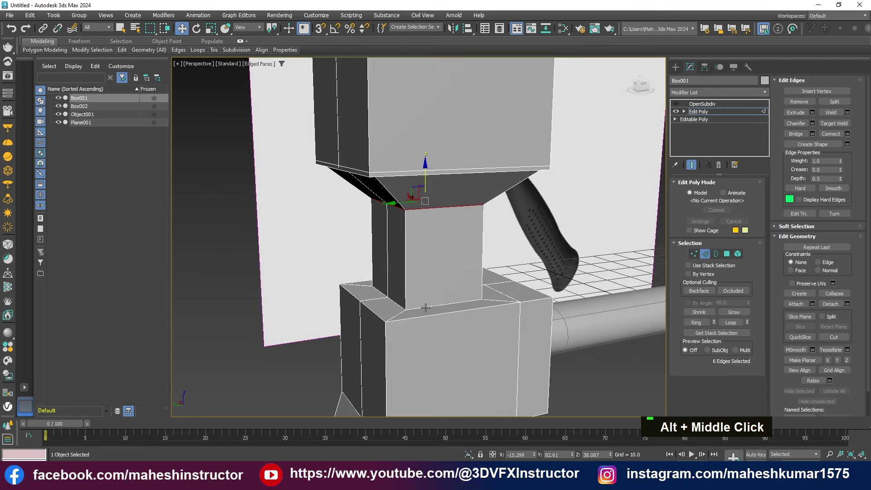
{"action": "key", "text": "ctrl+BackSpace"}
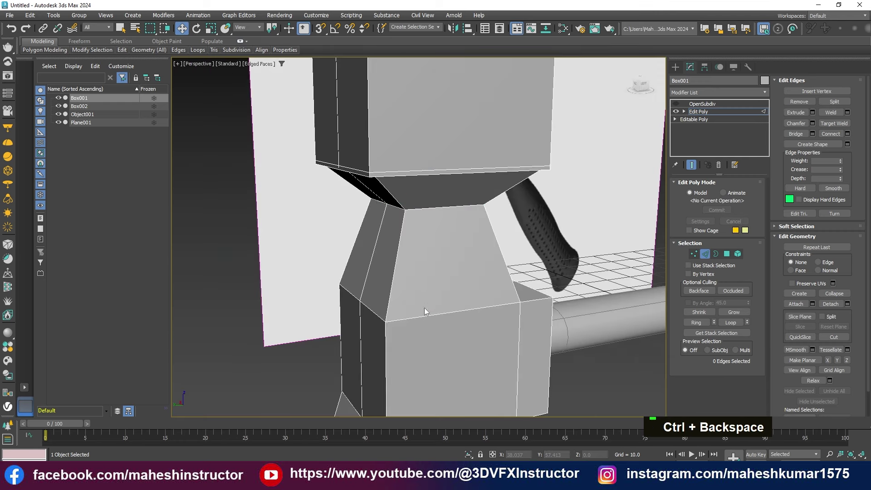
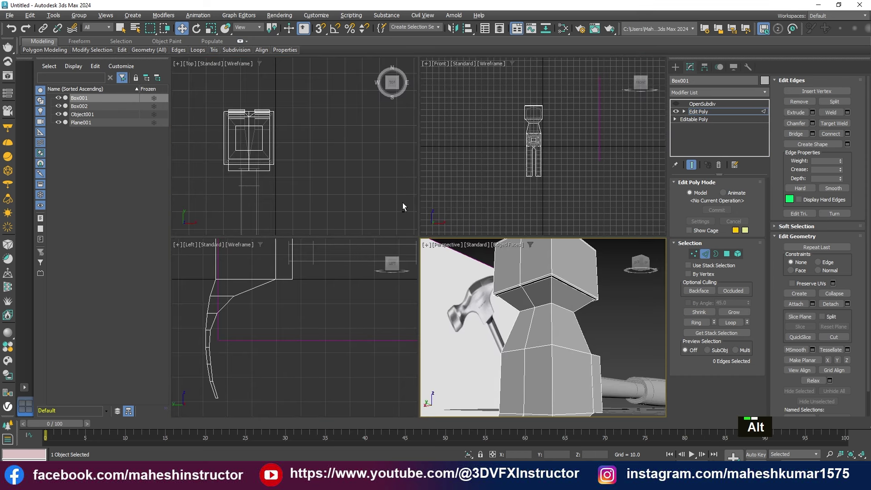
{"action": "key", "text": "alt+w"}
{"action": "scroll", "scroll_direction": "up", "scroll_amount": 3}
Step: Raise the head's top vertices slightly, then return to Perspective to edit the lower neck edges
{"action": "key", "text": "1"}
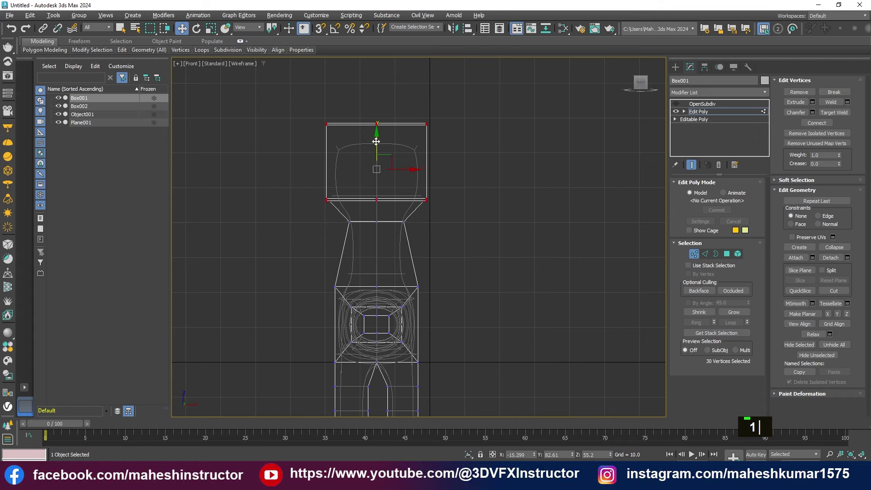
{"action": "key", "text": "alt+w"}
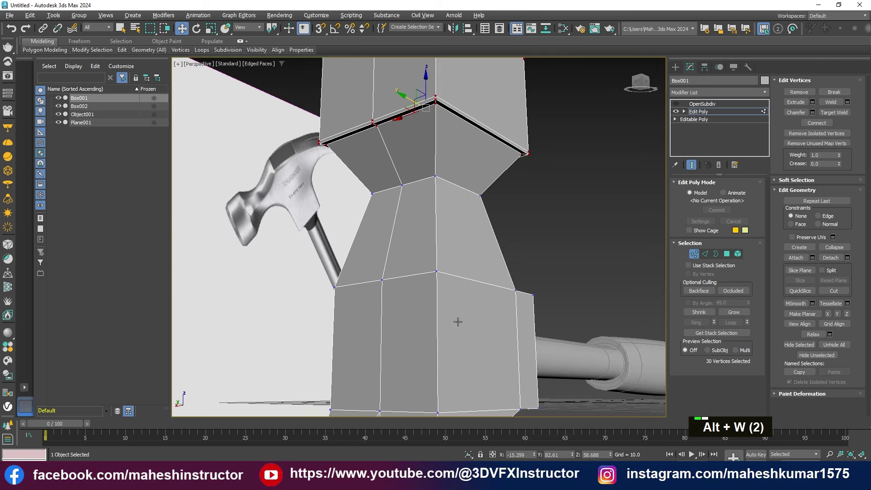
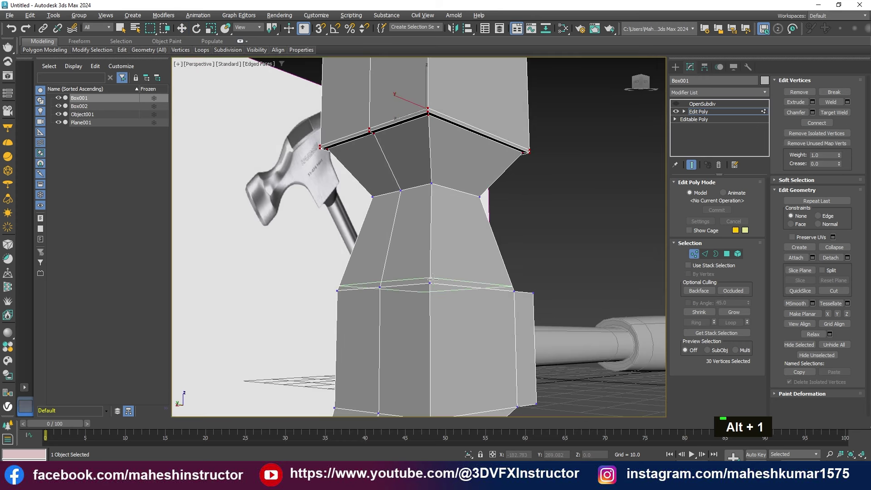
{"action": "key", "text": "w"}
{"action": "middle_click", "coordinate": [528, 363]}
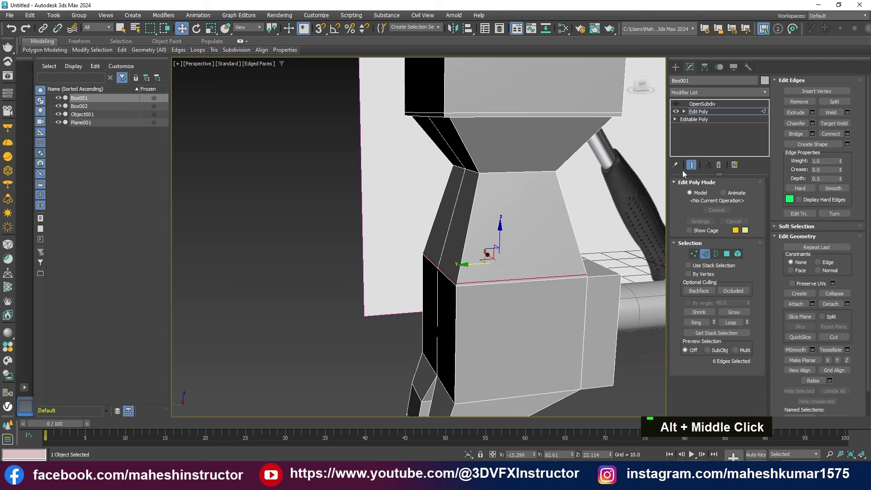
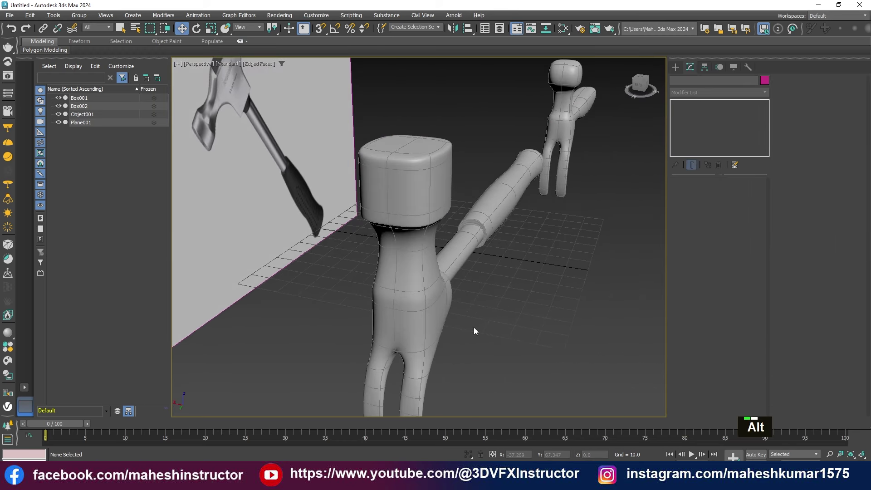
Step: Inspect the smoothed hammer head, neck and socket beside the reference without wireframe edges
{"action": "middle_click", "coordinate": [459, 350]}
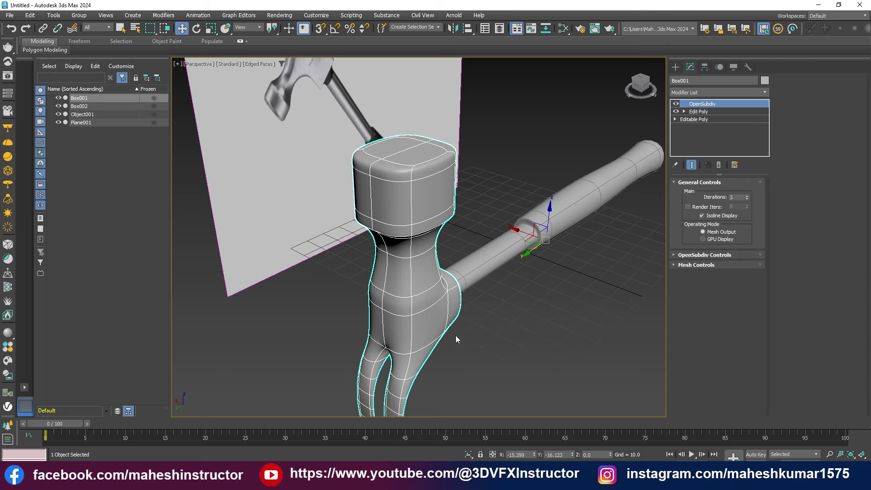
{"action": "middle_click", "coordinate": [467, 279]}
{"action": "scroll", "scroll_direction": "down", "scroll_amount": 3}
{"action": "middle_click", "coordinate": [531, 289]}
{"action": "key", "text": "F4"}
{"action": "middle_click", "coordinate": [458, 286]}
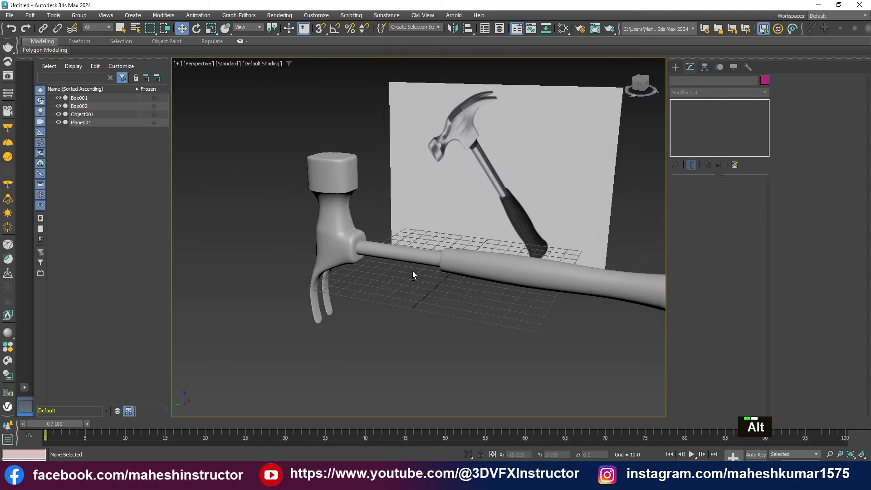
{"action": "scroll", "scroll_direction": "up", "scroll_amount": 3}
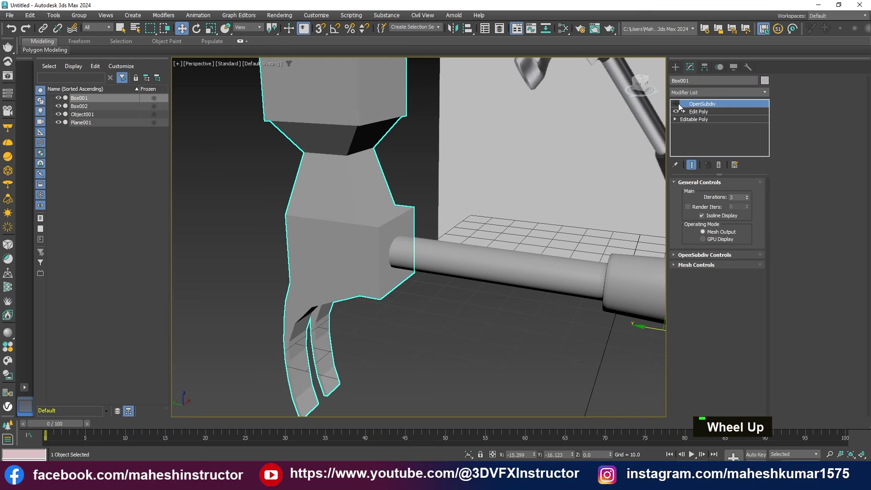
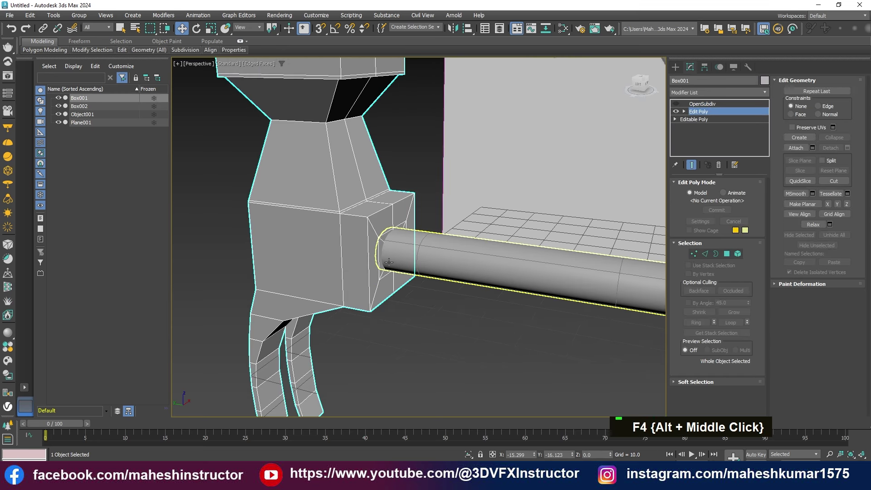
Step: Toggle the Edit Poly level to check the socket, then compare the hammer with the reference image
{"action": "key", "text": "alt+1"}
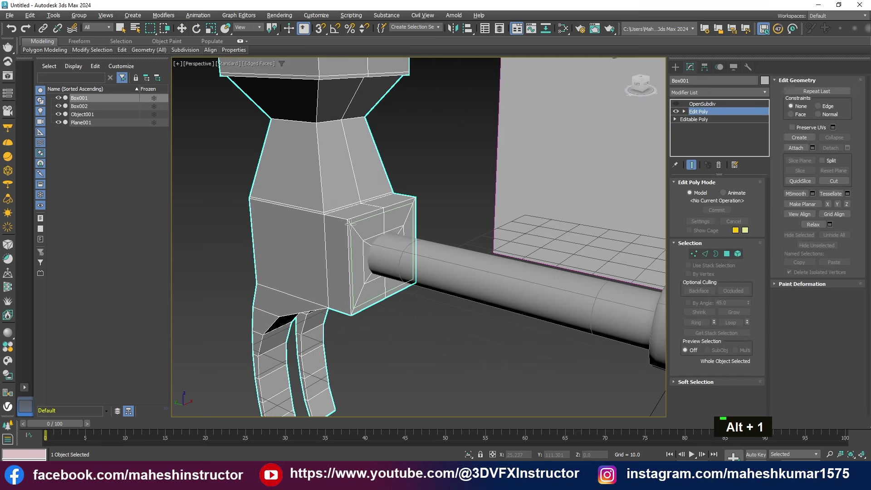
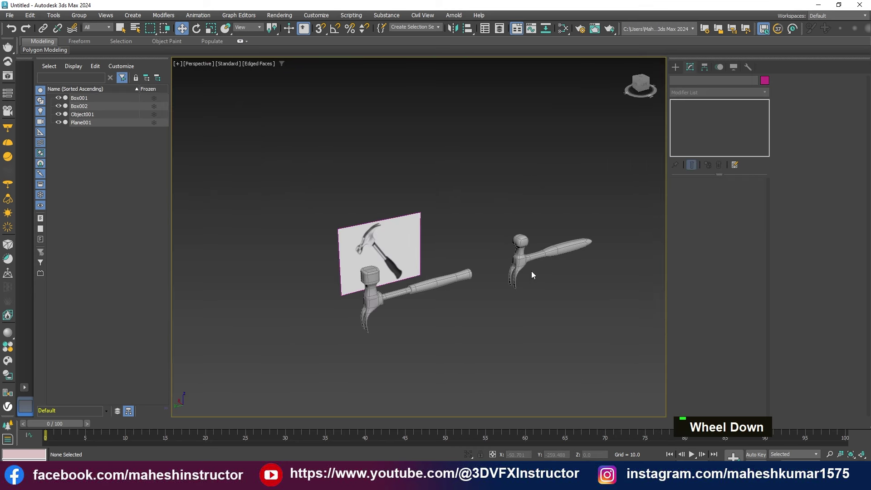
{"action": "key", "text": "F4"}
{"action": "scroll", "scroll_direction": "up", "scroll_amount": 3}
{"action": "middle_click", "coordinate": [452, 313]}
{"action": "scroll", "scroll_direction": "up", "scroll_amount": 3}
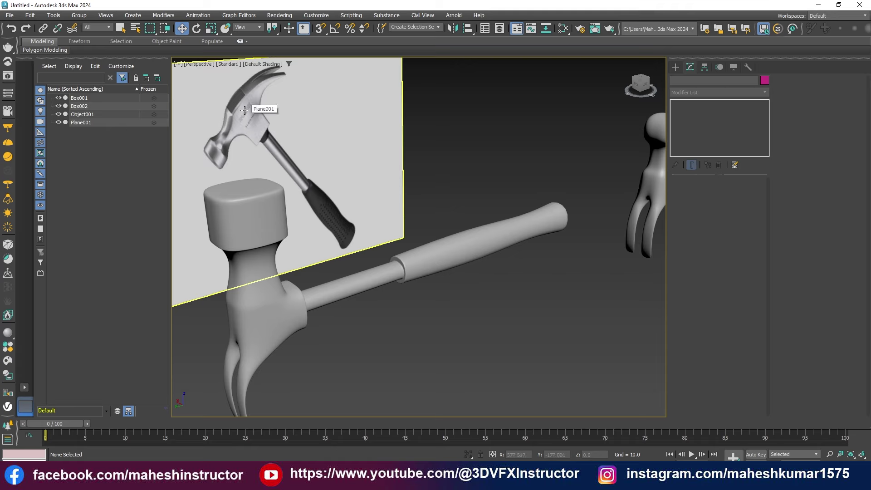